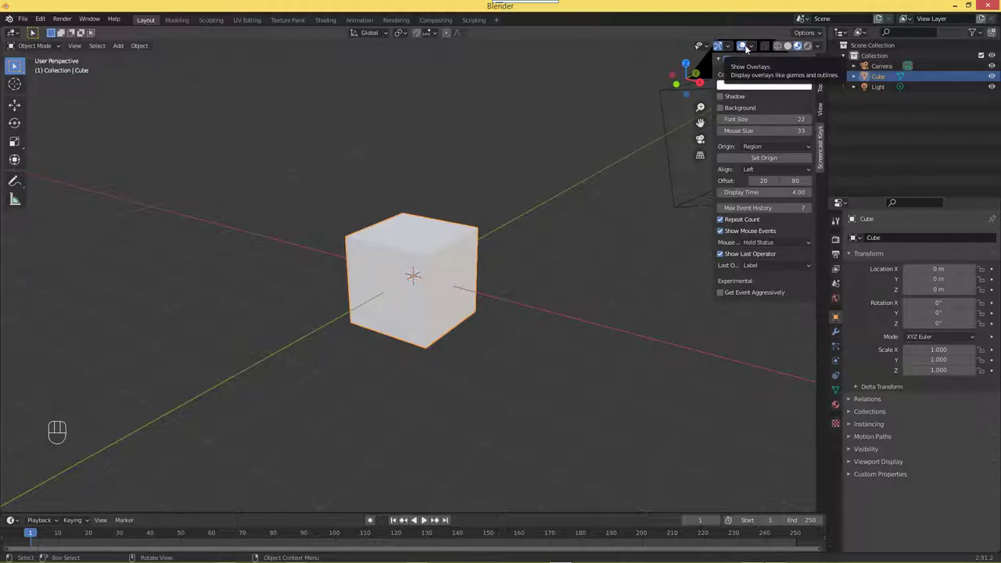
Step: Show the Scene properties with the Units panel (Metric, meters, kilograms, seconds)
{"action": "left_click_drag", "start_coordinate": [753, 51], "coordinate": [514, 237]}
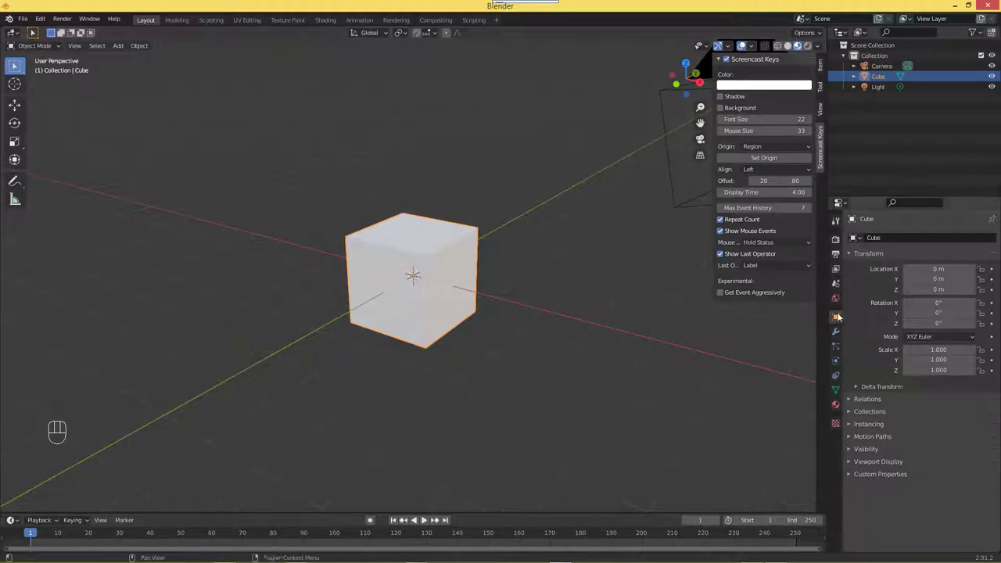
{"action": "left_click", "coordinate": [837, 292]}
Step: Set the scene's Length unit to Millimeters, leaving the other metric units unchanged
{"action": "left_click", "coordinate": [853, 296]}
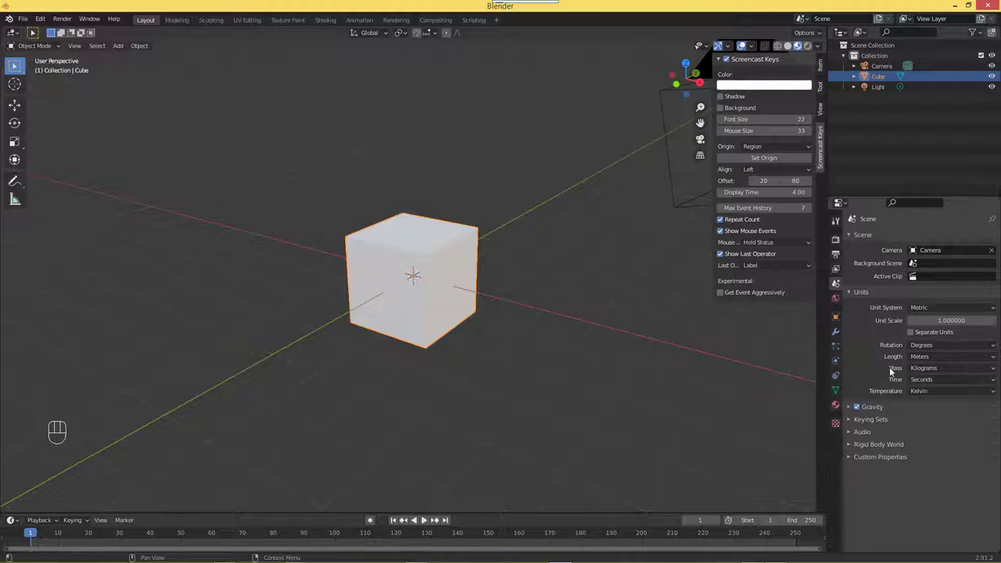
{"action": "left_click_drag", "start_coordinate": [925, 360], "coordinate": [933, 416]}
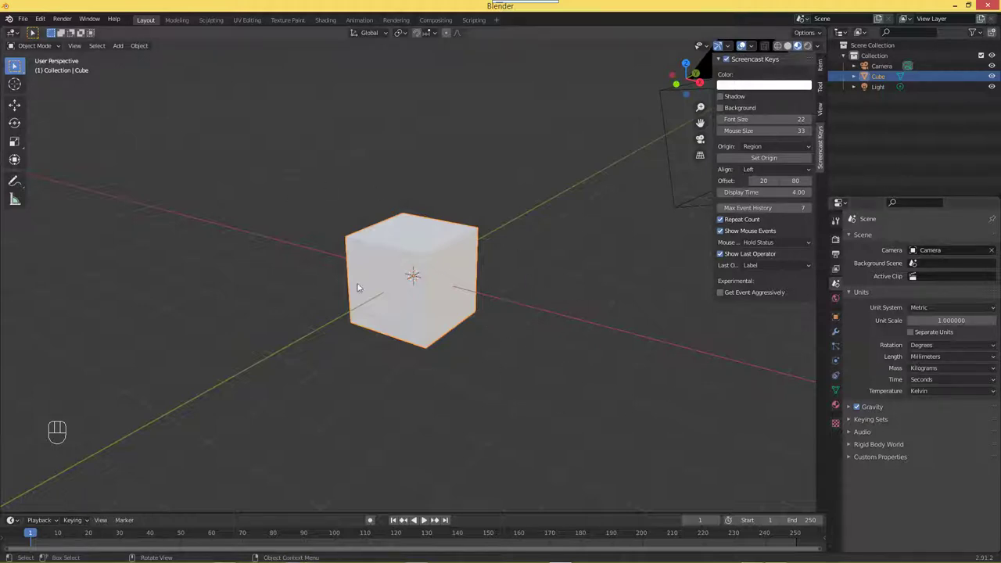
Step: Show the cube's Transform readout — location 0 mm, dimensions 2000 mm per side — briefly entering Edit Mode
{"action": "left_click_drag", "start_coordinate": [373, 280], "coordinate": [487, 338]}
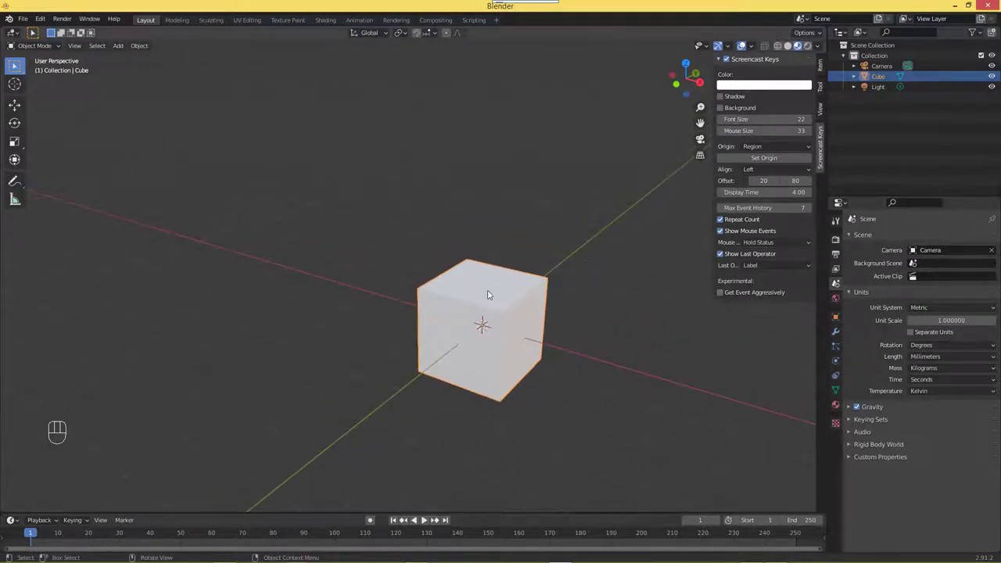
{"action": "left_click_drag", "start_coordinate": [527, 282], "coordinate": [489, 169]}
{"action": "left_click", "coordinate": [828, 67]}
{"action": "key", "text": "Tab"}
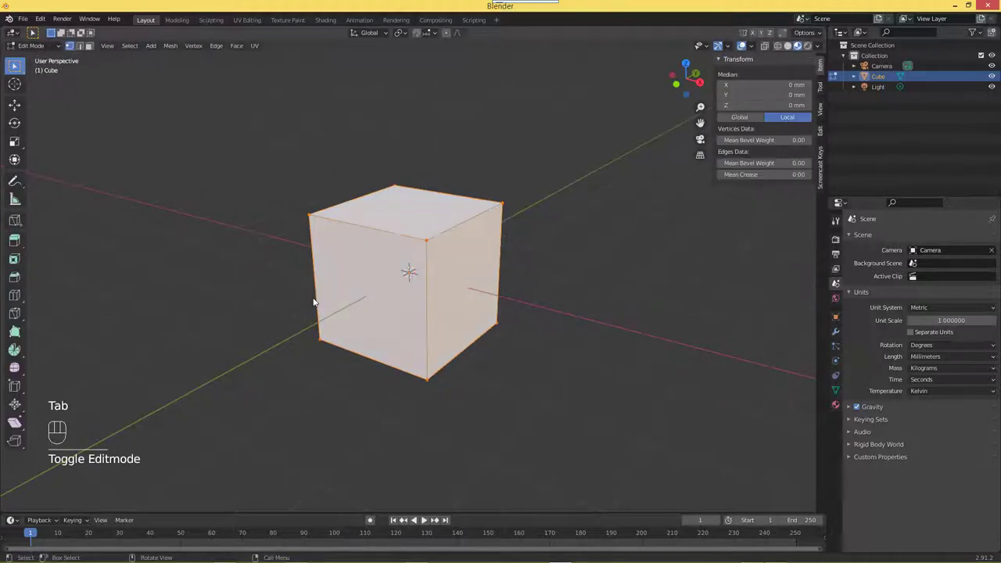
{"action": "key", "text": "Tab"}
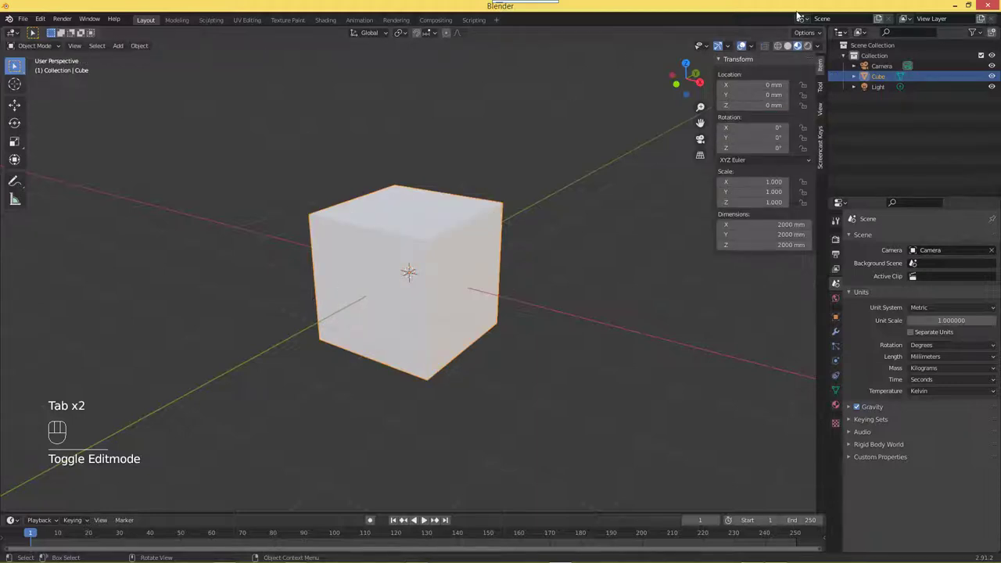
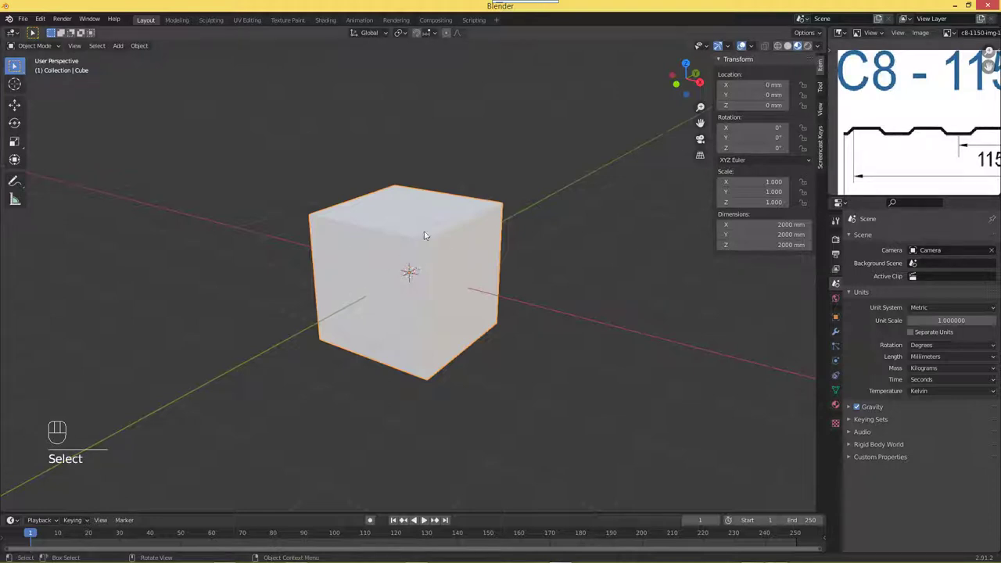
Step: Merge all cube vertices into one at the centre and view it from top orthographic
{"action": "key", "text": "Tab"}
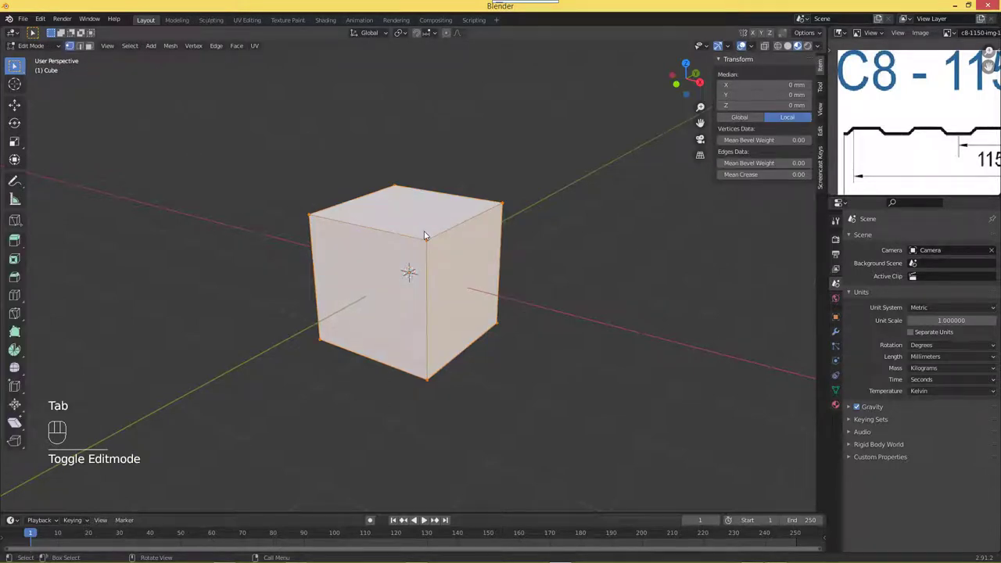
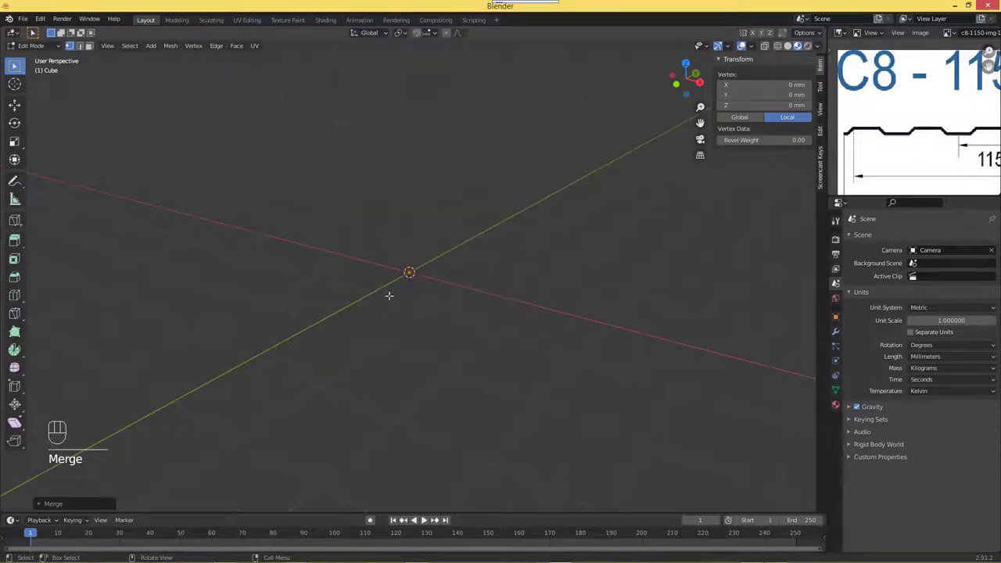
{"action": "key", "text": "Tab"}
{"action": "left_click_drag", "start_coordinate": [409, 275], "coordinate": [408, 257]}
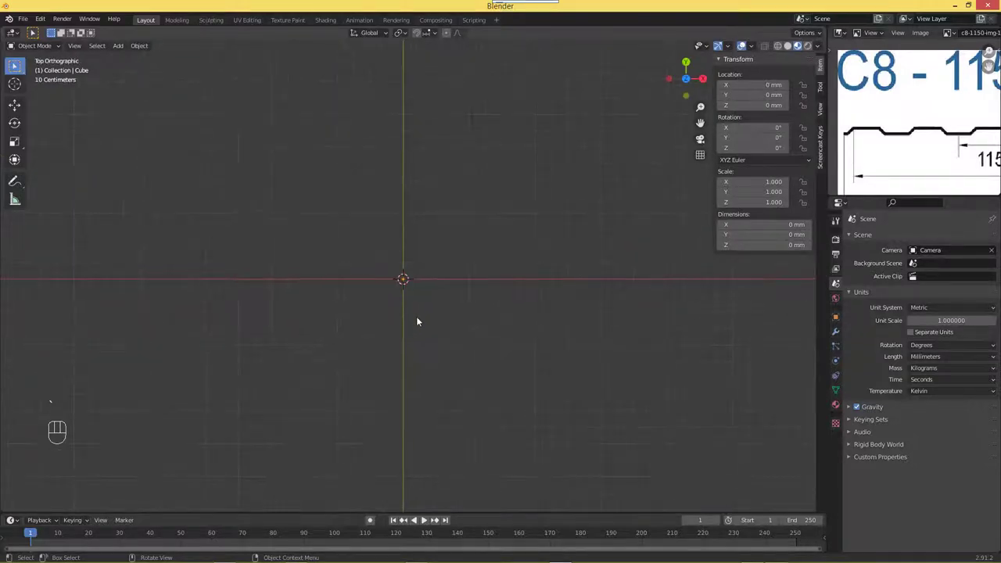
Step: Extrude the vertex along X into a 115 mm stepped line tracing the raised trapezoid rib
{"action": "key", "text": "Tab"}
{"action": "key", "text": "e"}
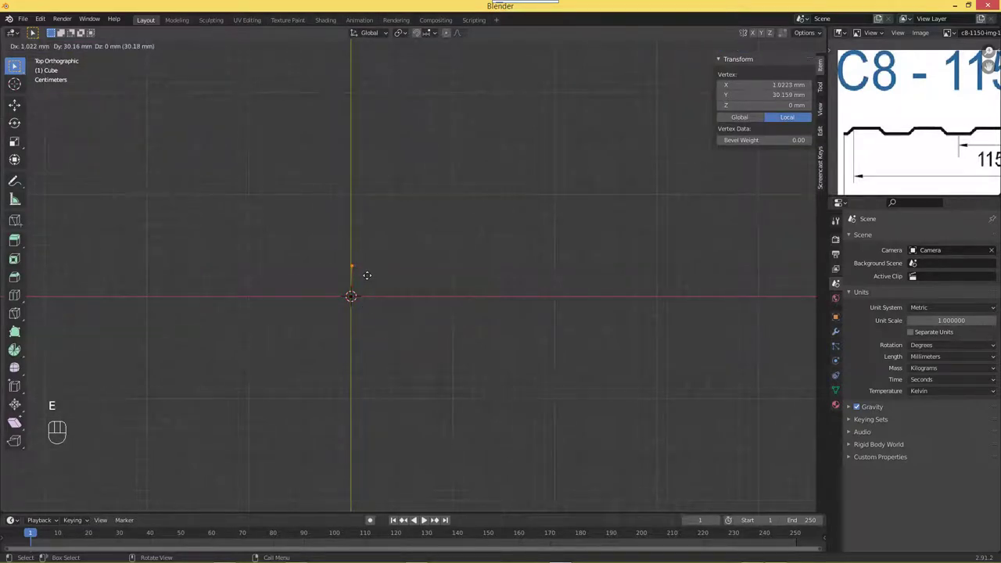
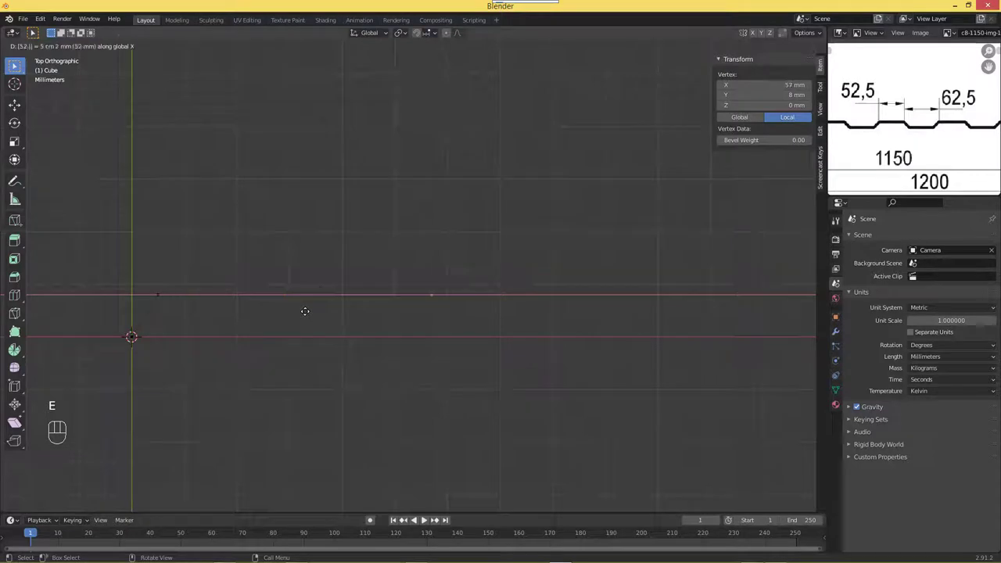
{"action": "key", "text": "ctrl+z"}
{"action": "key", "text": "e"}
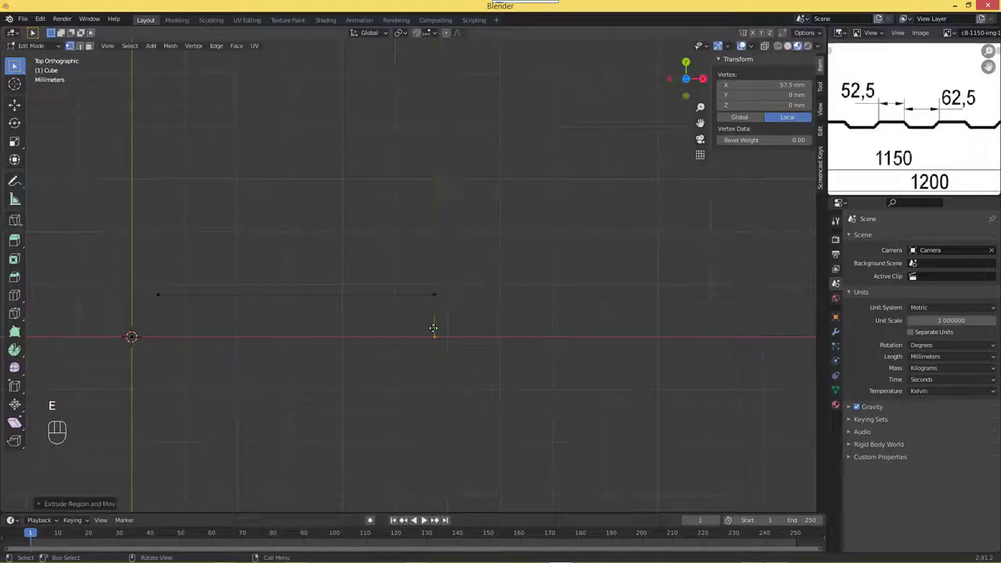
{"action": "key", "text": "g"}
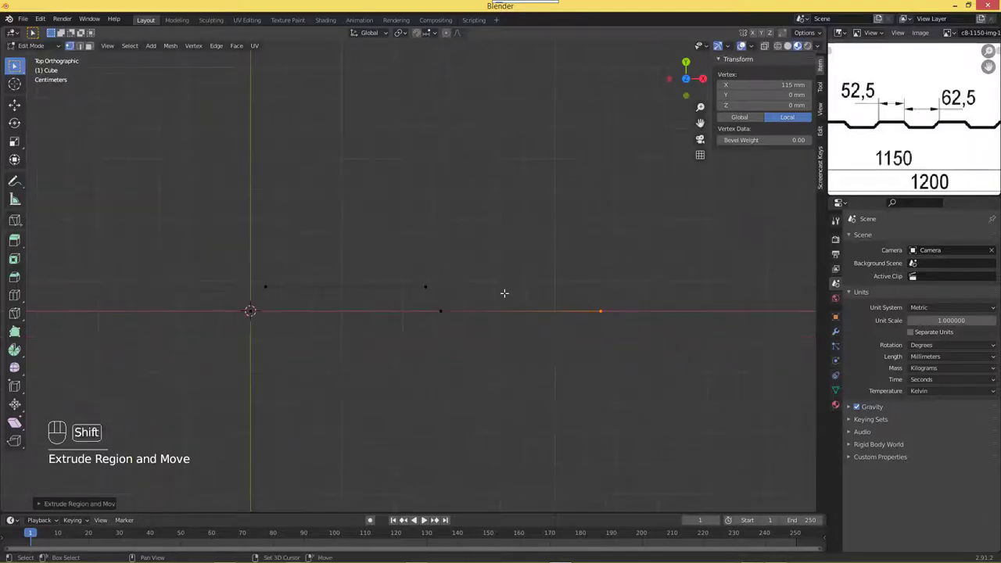
{"action": "key", "text": "Tab"}
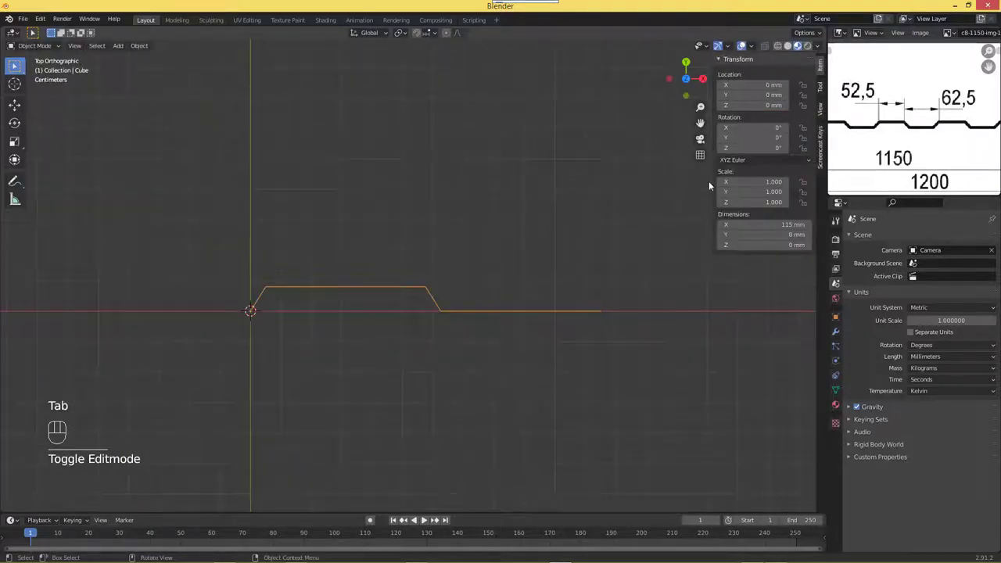
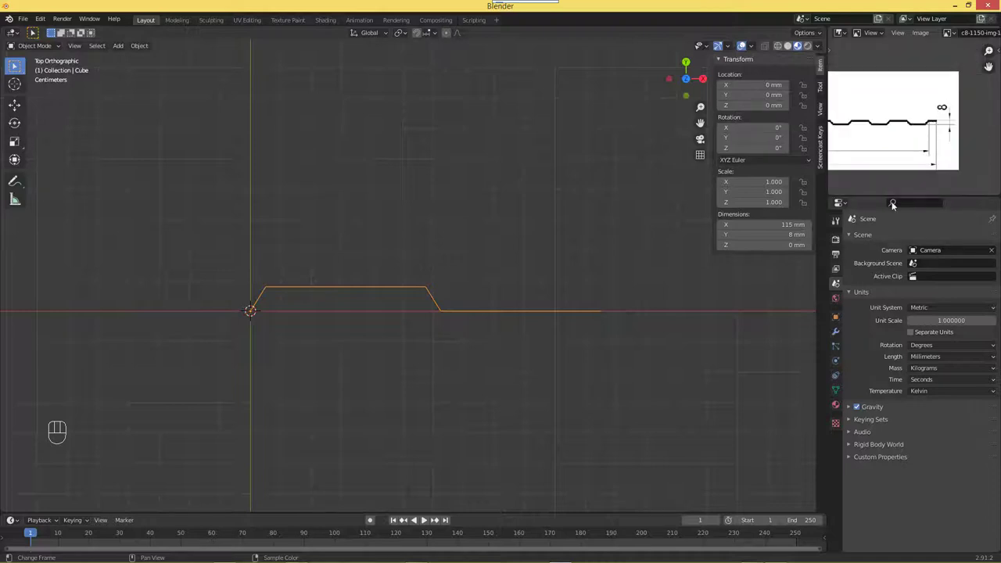
{"action": "left_click_drag", "start_coordinate": [371, 350], "coordinate": [191, 350]}
{"action": "left_click_drag", "start_coordinate": [377, 312], "coordinate": [353, 317]}
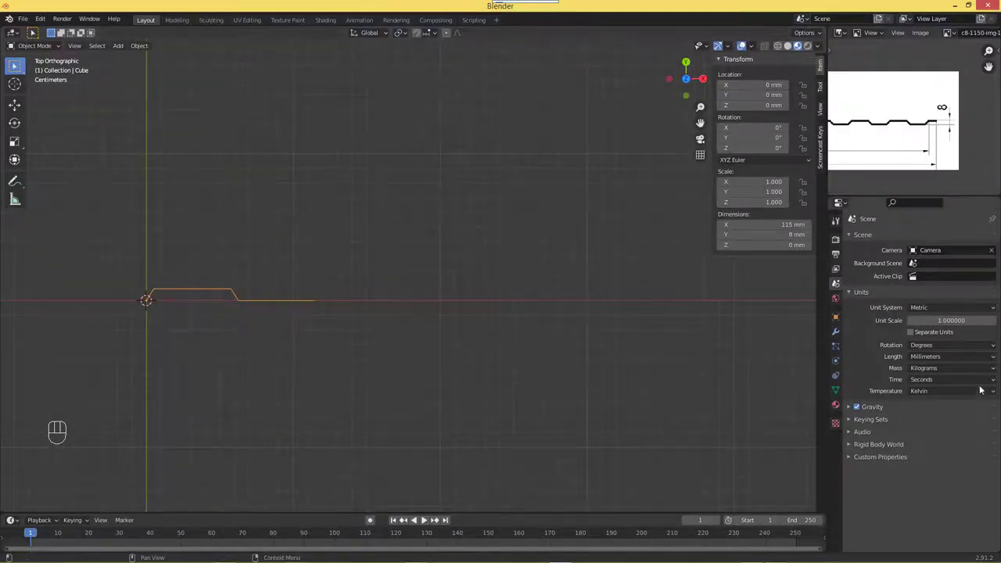
Step: Add an Array modifier with 10 copies along X, making the corrugated strip 1150 mm wide
{"action": "left_click", "coordinate": [840, 336]}
{"action": "left_click_drag", "start_coordinate": [869, 243], "coordinate": [795, 271]}
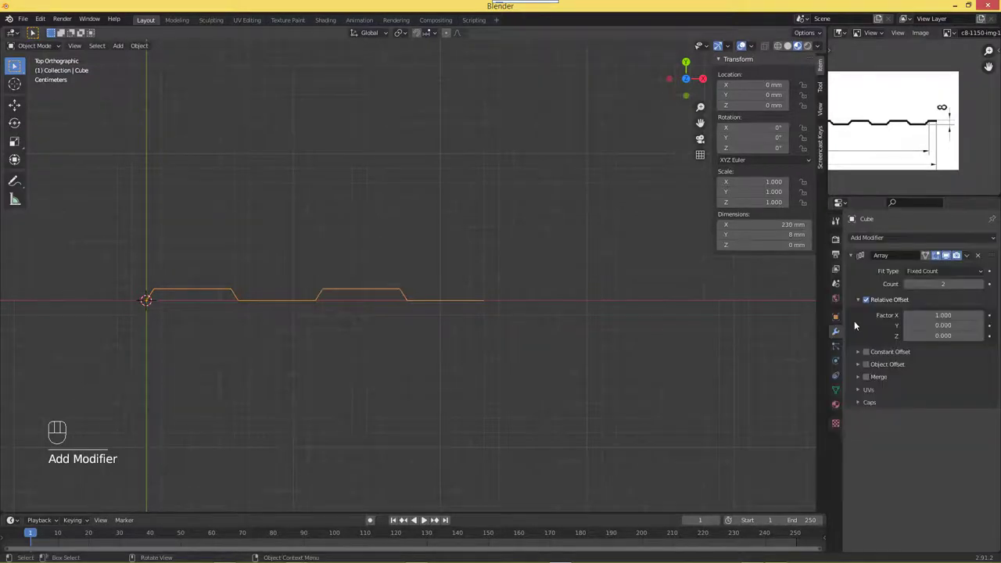
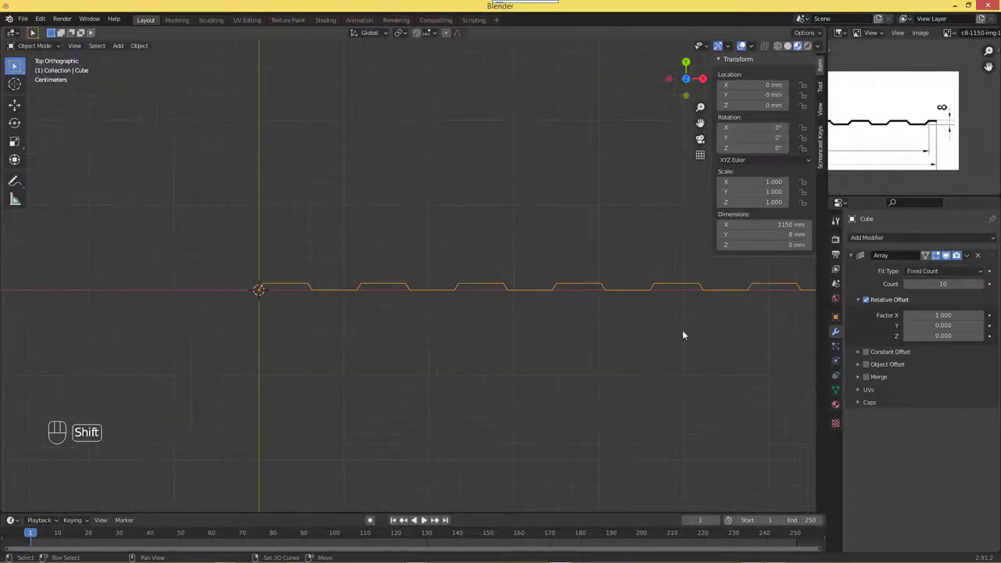
{"action": "left_click_drag", "start_coordinate": [552, 352], "coordinate": [301, 365]}
{"action": "left_click_drag", "start_coordinate": [500, 330], "coordinate": [404, 305]}
{"action": "key", "text": "Tab"}
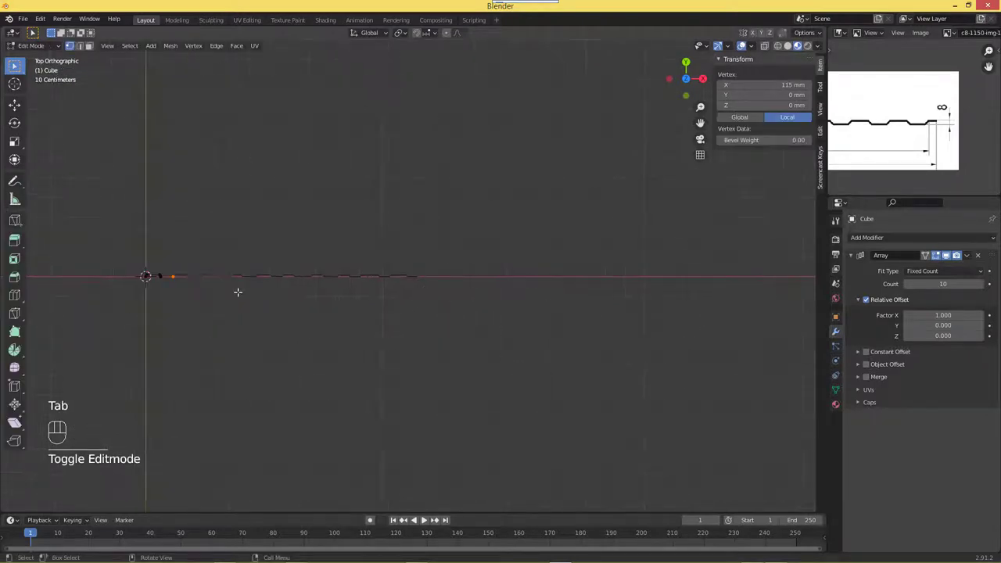
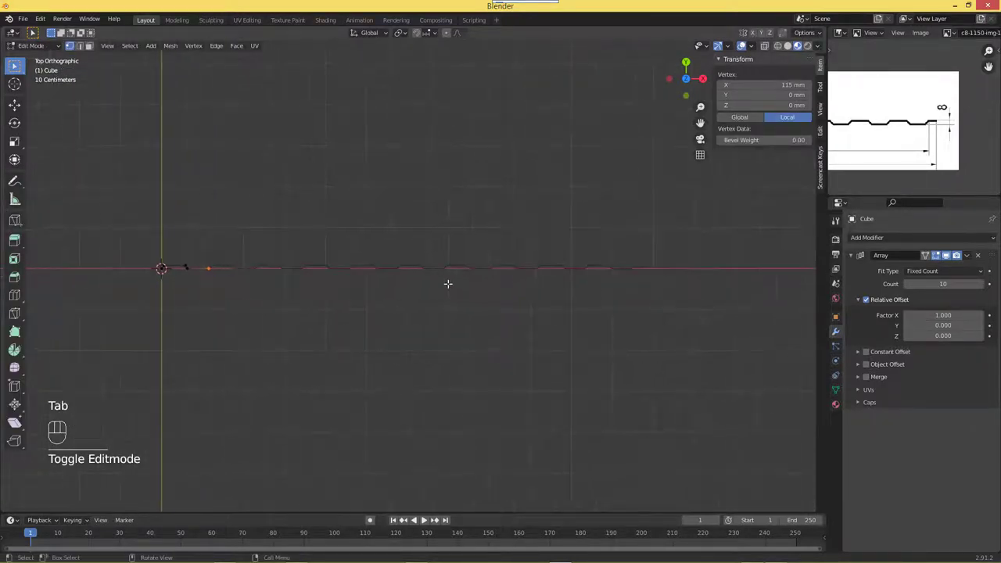
{"action": "key", "text": "Tab"}
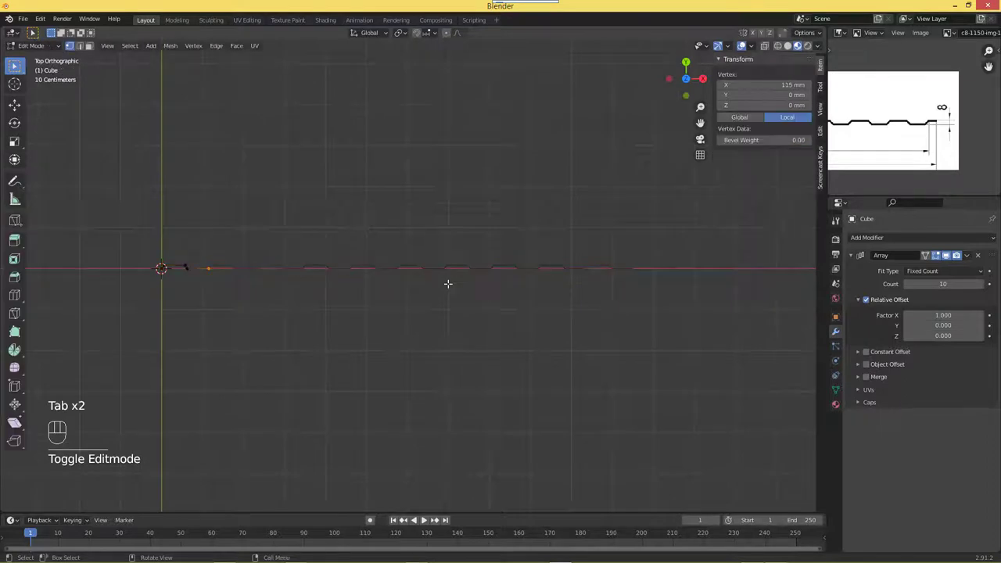
{"action": "left_click_drag", "start_coordinate": [582, 298], "coordinate": [413, 310]}
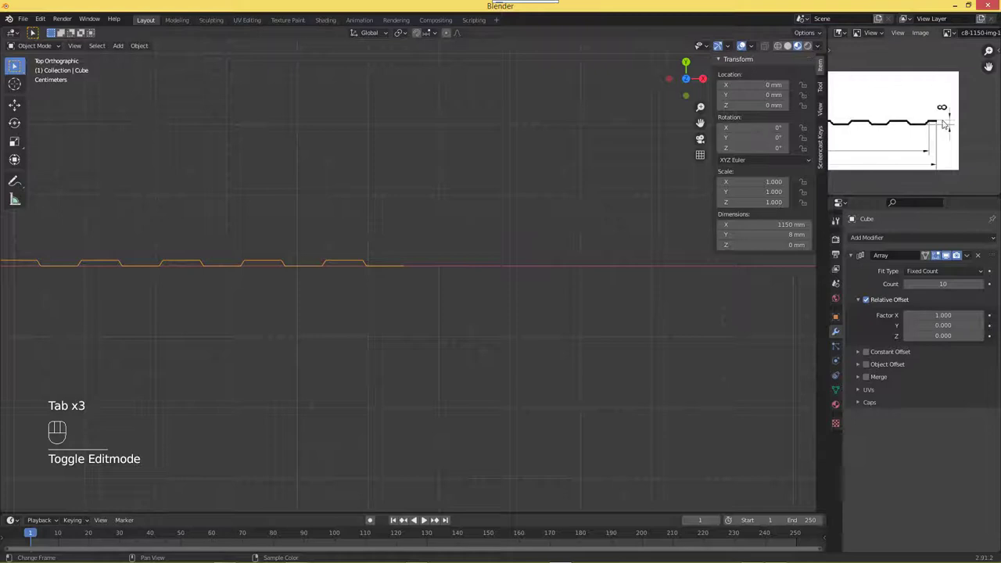
{"action": "left_click_drag", "start_coordinate": [437, 257], "coordinate": [391, 270]}
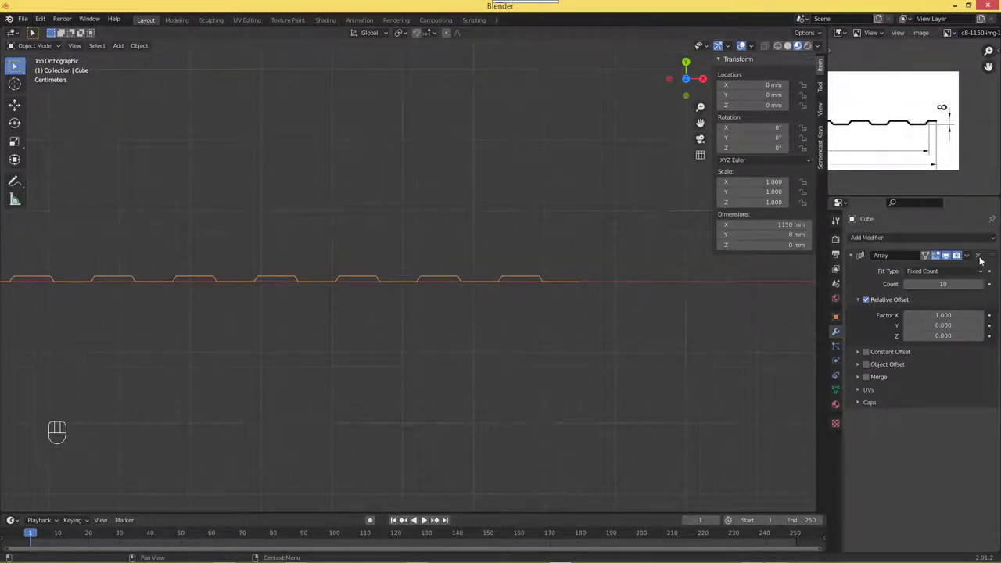
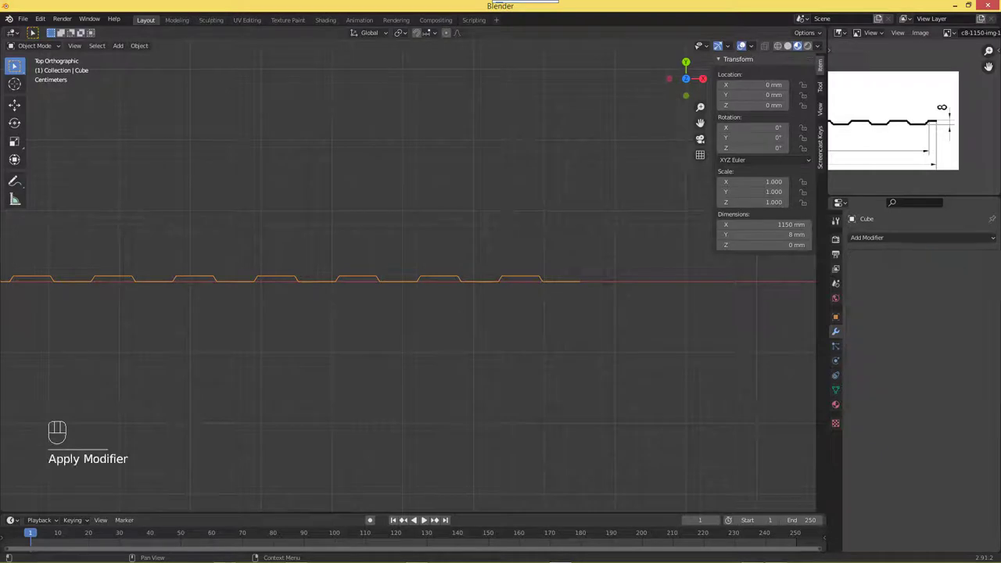
Step: Select all profile vertices and merge the overlapping ones where the array copies meet
{"action": "key", "text": "Tab"}
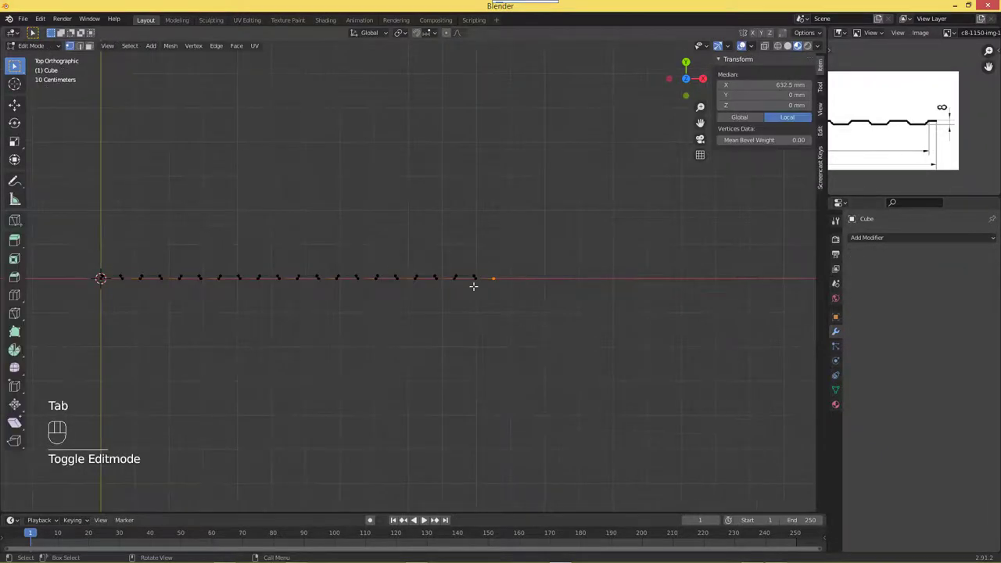
{"action": "key", "text": "a"}
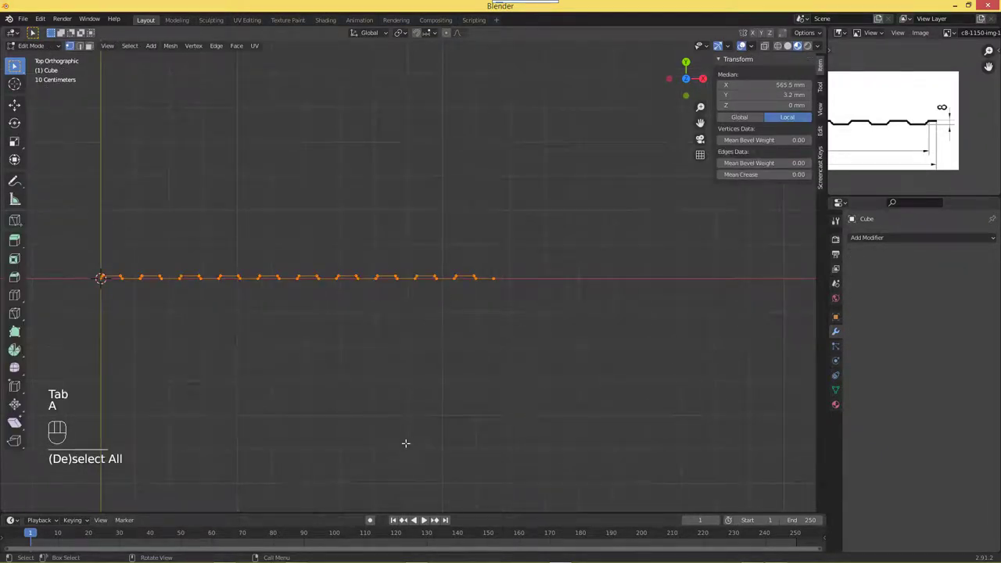
{"action": "left_click_drag", "start_coordinate": [374, 307], "coordinate": [430, 344]}
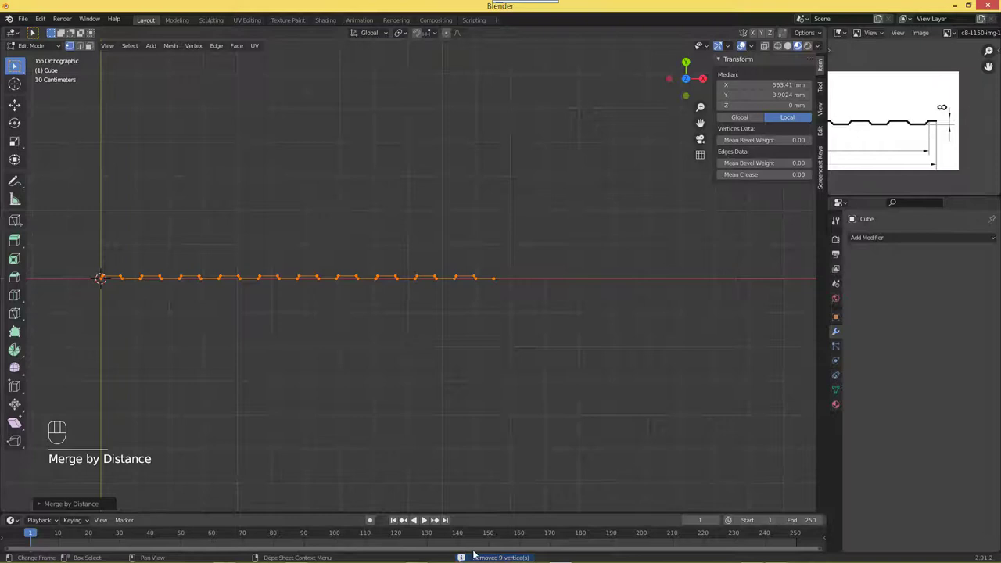
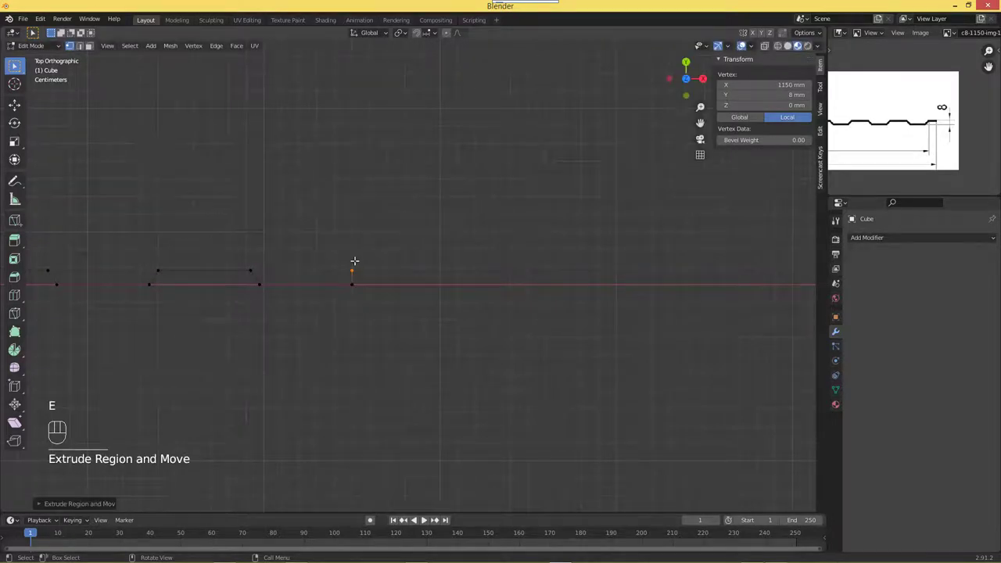
Step: Extrude the last vertices along X so the profile reaches the full 1200 mm width
{"action": "key", "text": "g"}
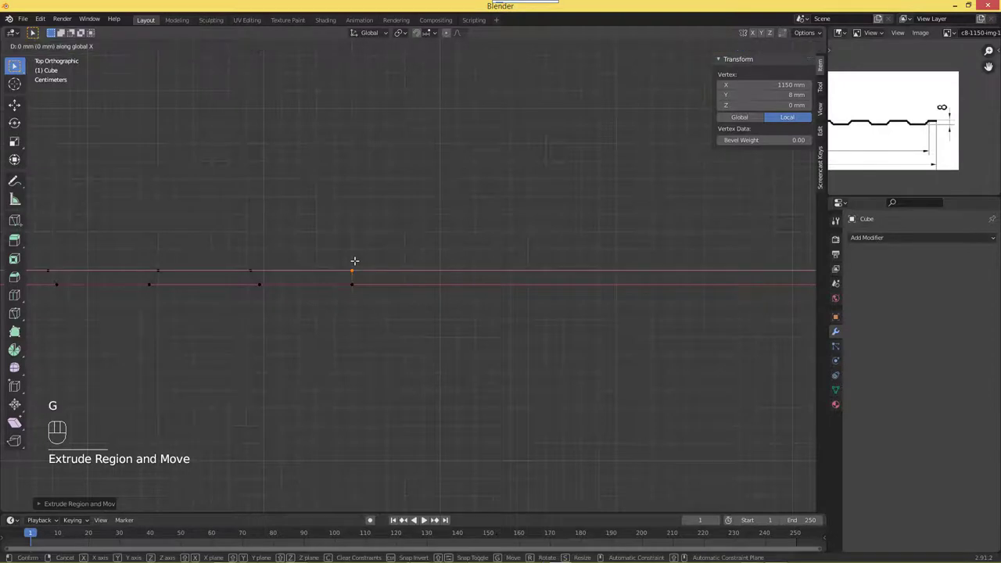
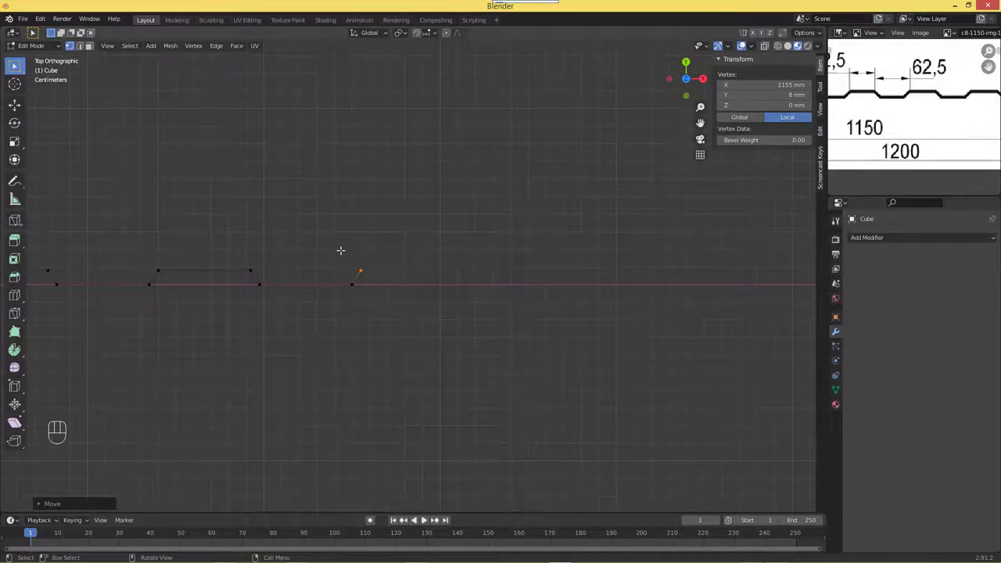
{"action": "key", "text": "e"}
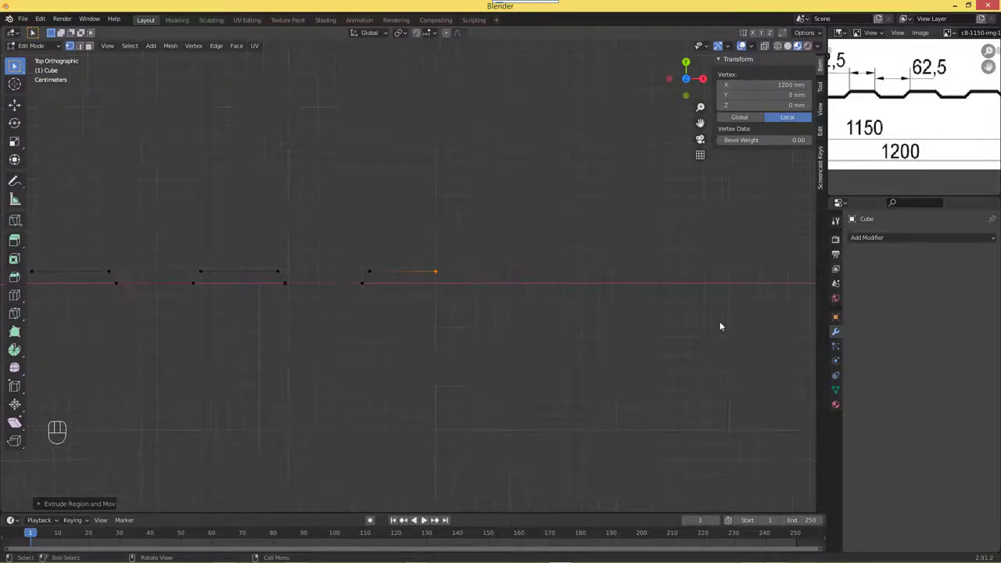
{"action": "key", "text": "Tab"}
Step: From front view, extrude all profile vertices 2000 mm up Z into a 1200 × 8 × 2000 mm sheet
{"action": "left_click_drag", "start_coordinate": [625, 261], "coordinate": [639, 307]}
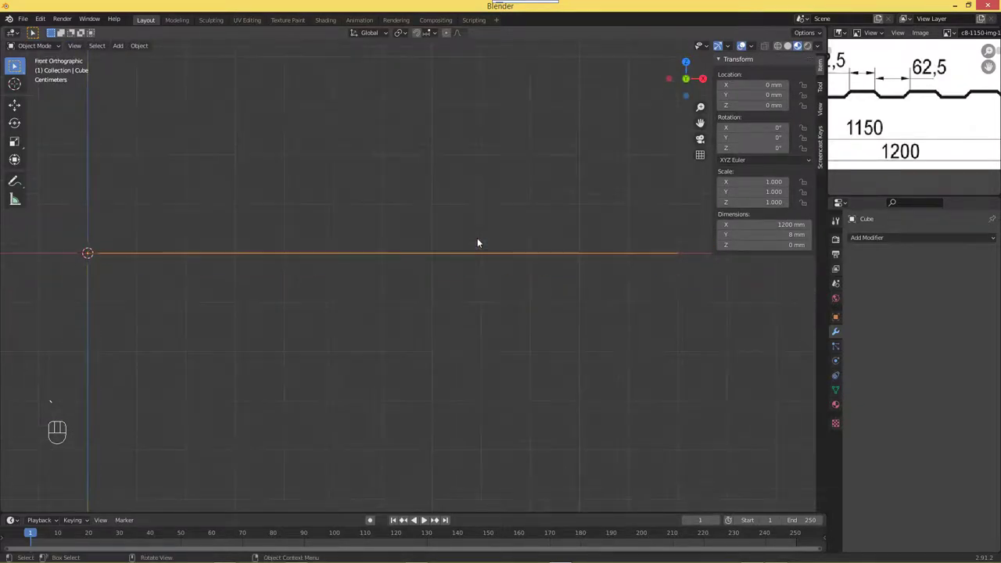
{"action": "left_click_drag", "start_coordinate": [474, 294], "coordinate": [473, 331]}
{"action": "left_click_drag", "start_coordinate": [473, 331], "coordinate": [467, 339]}
{"action": "left_click", "coordinate": [467, 339]}
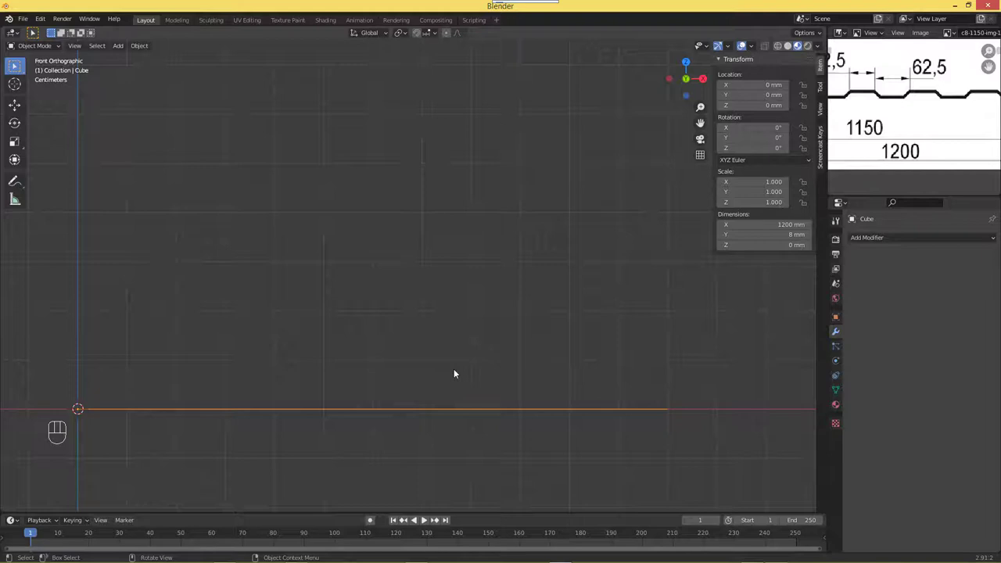
{"action": "key", "text": "Tab"}
{"action": "key", "text": "a"}
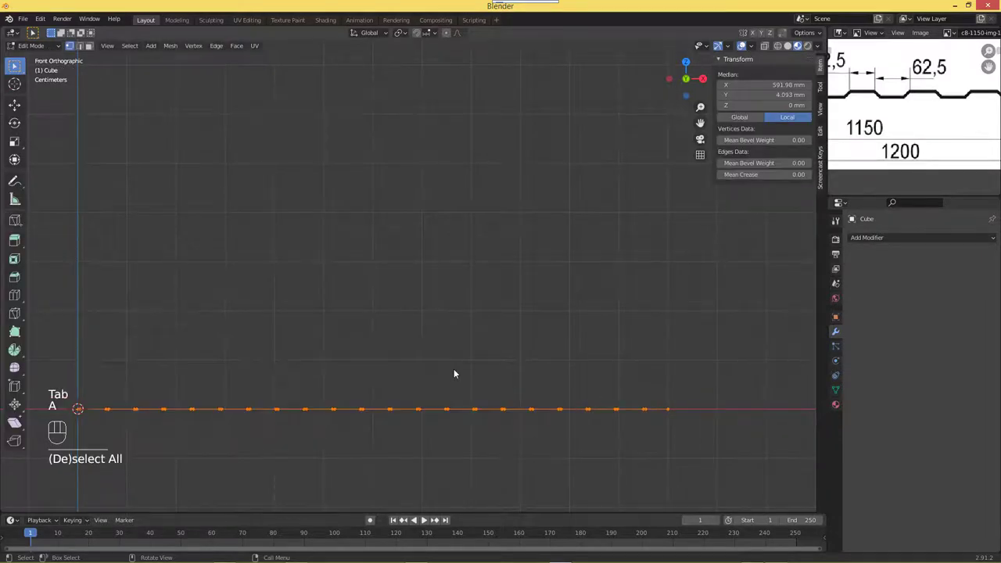
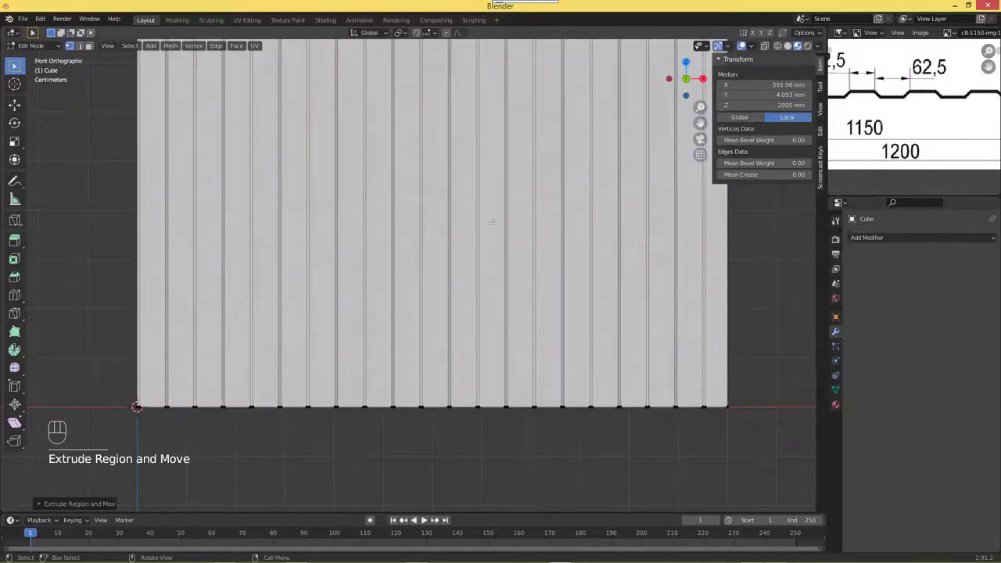
{"action": "key", "text": "Tab"}
{"action": "left_click_drag", "start_coordinate": [460, 320], "coordinate": [454, 365]}
{"action": "left_click", "coordinate": [453, 365]}
{"action": "middle_click", "coordinate": [454, 369]}
{"action": "left_click", "coordinate": [437, 310]}
{"action": "left_click", "coordinate": [485, 229]}
{"action": "left_click_drag", "start_coordinate": [421, 218], "coordinate": [552, 103]}
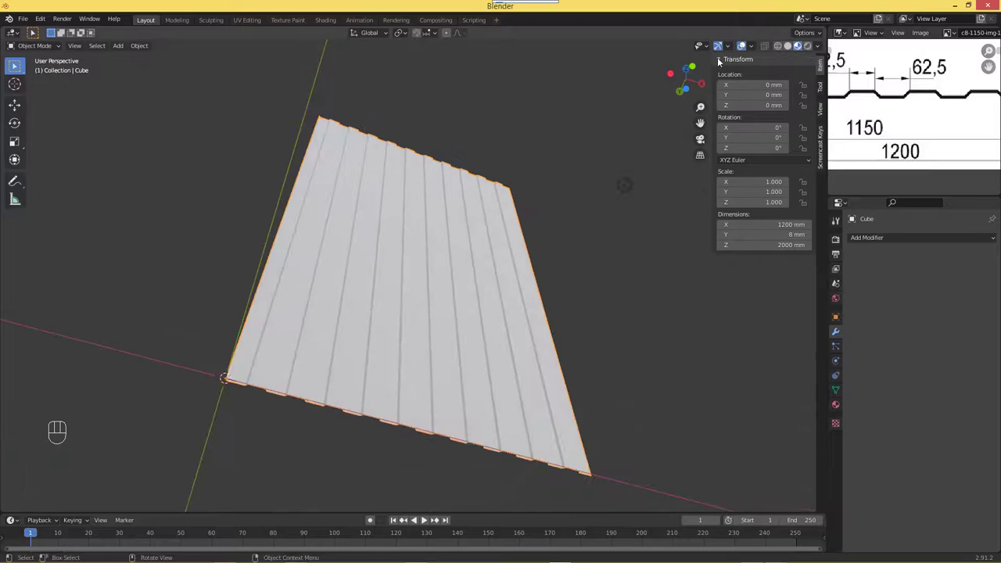
{"action": "left_click", "coordinate": [793, 52]}
{"action": "left_click_drag", "start_coordinate": [239, 369], "coordinate": [321, 261]}
{"action": "left_click_drag", "start_coordinate": [419, 235], "coordinate": [434, 365]}
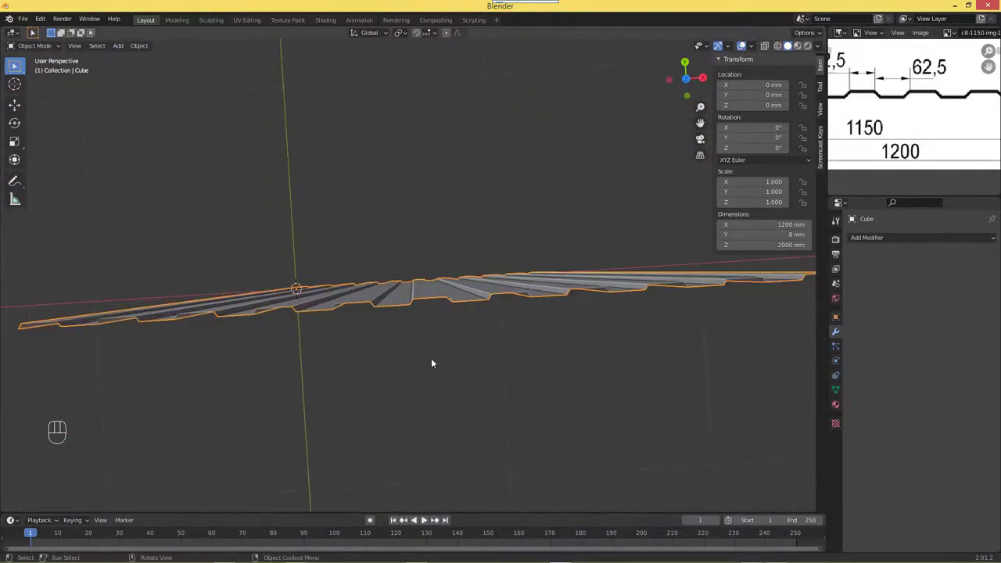
{"action": "middle_click", "coordinate": [435, 348]}
{"action": "left_click_drag", "start_coordinate": [437, 366], "coordinate": [443, 352]}
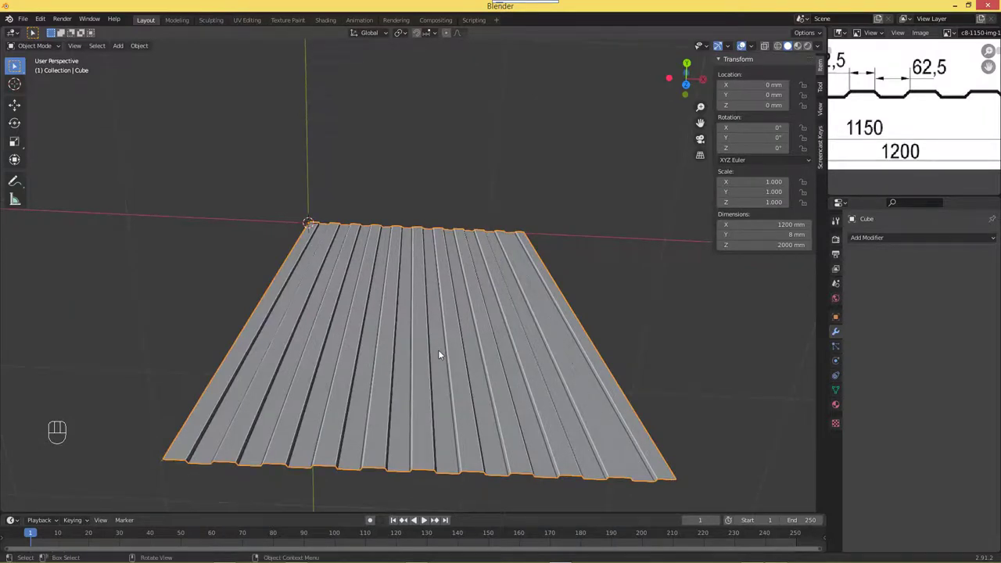
Step: Rotate the sheet 180° about the X axis and find it again in the view
{"action": "key", "text": "r"}
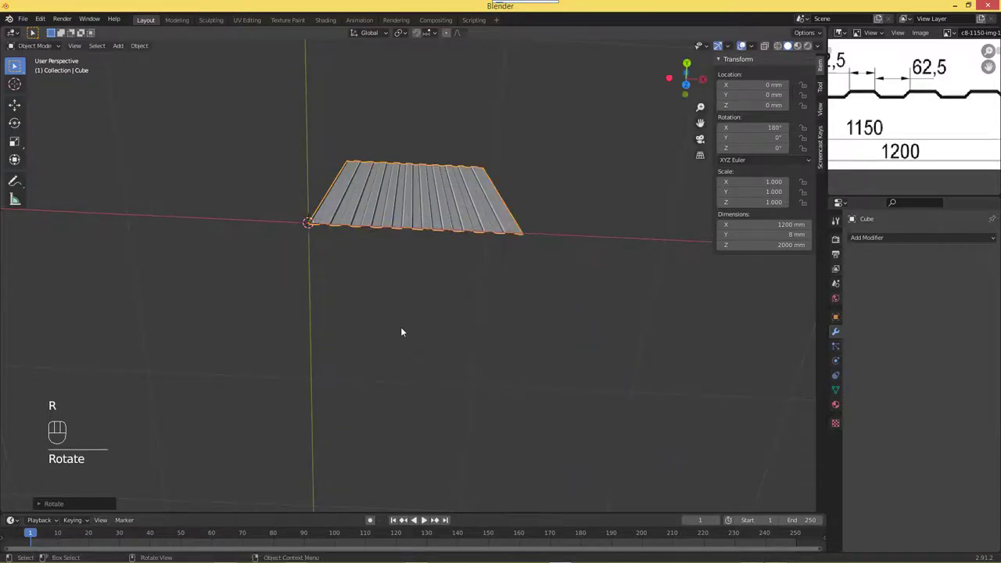
{"action": "left_click_drag", "start_coordinate": [402, 315], "coordinate": [365, 323]}
{"action": "left_click_drag", "start_coordinate": [311, 370], "coordinate": [420, 338]}
{"action": "left_click_drag", "start_coordinate": [409, 280], "coordinate": [411, 259]}
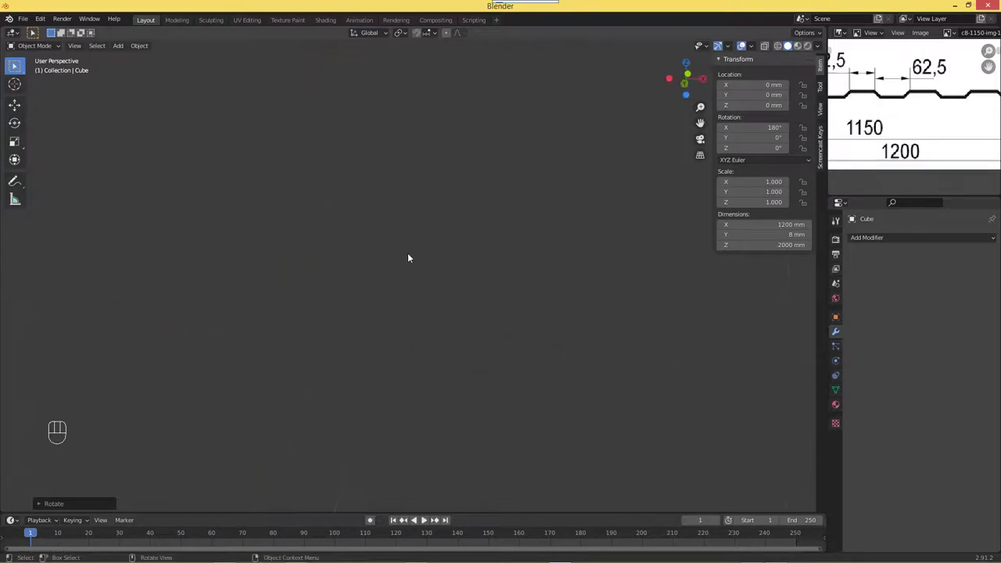
{"action": "key", "text": "KP_Decimal"}
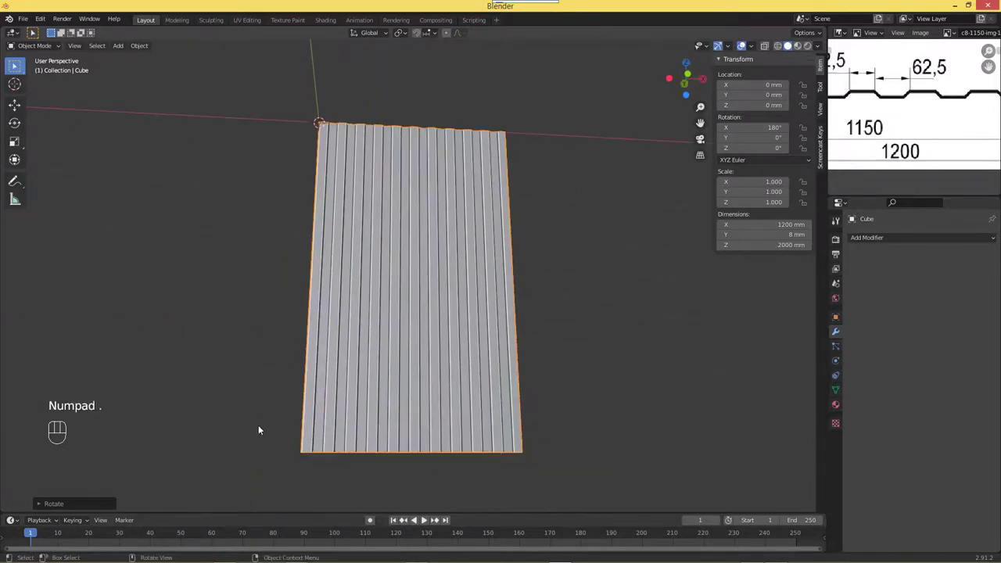
Step: Move the flipped sheet 2000 mm up along Z so it sits in place
{"action": "key", "text": "g"}
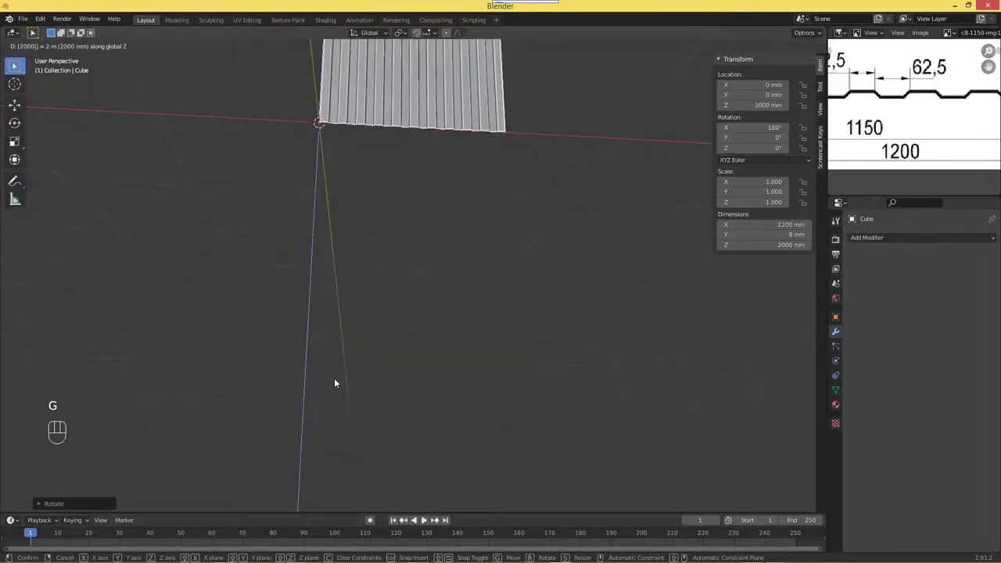
{"action": "left_click_drag", "start_coordinate": [428, 359], "coordinate": [423, 365]}
{"action": "left_click_drag", "start_coordinate": [406, 383], "coordinate": [414, 242]}
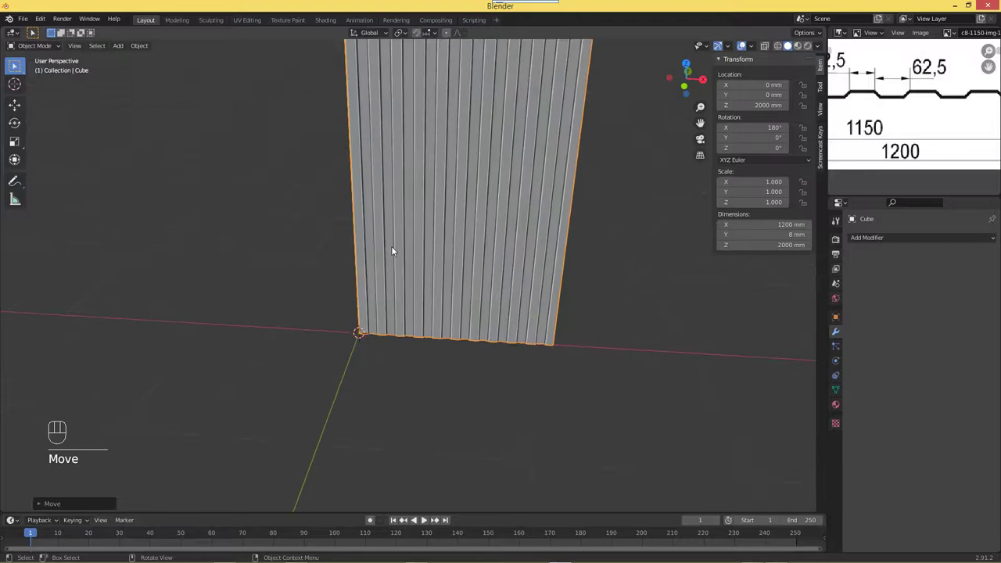
{"action": "middle_click", "coordinate": [350, 302]}
{"action": "left_click", "coordinate": [371, 247]}
{"action": "middle_click", "coordinate": [375, 232]}
{"action": "left_click", "coordinate": [364, 225]}
{"action": "left_click_drag", "start_coordinate": [292, 339], "coordinate": [310, 237]}
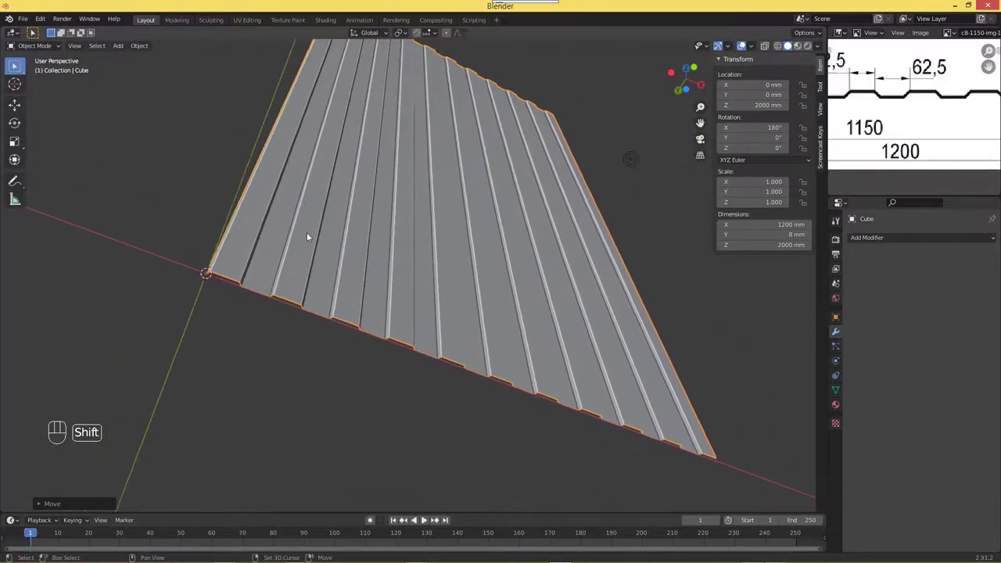
{"action": "left_click_drag", "start_coordinate": [291, 331], "coordinate": [316, 357]}
Step: Add a Solidify modifier with 0.4 mm thickness, offset −1, even thickness and rim fill, inspecting the thickened edge
{"action": "middle_click", "coordinate": [321, 338]}
{"action": "middle_click", "coordinate": [394, 226]}
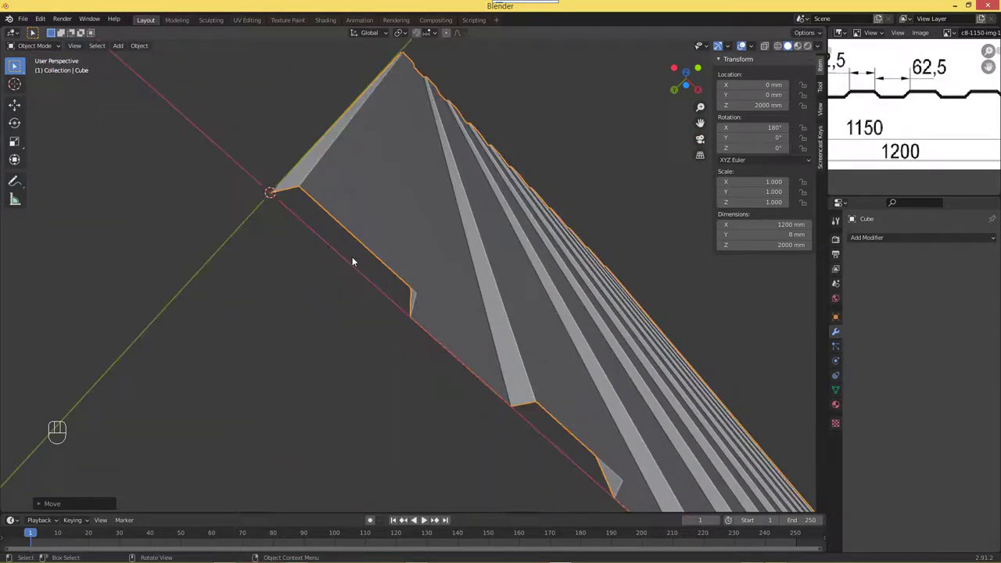
{"action": "left_click_drag", "start_coordinate": [513, 345], "coordinate": [464, 310]}
{"action": "middle_click", "coordinate": [416, 316]}
{"action": "middle_click", "coordinate": [452, 342]}
{"action": "left_click_drag", "start_coordinate": [517, 357], "coordinate": [751, 329]}
{"action": "left_click_drag", "start_coordinate": [892, 236], "coordinate": [801, 409]}
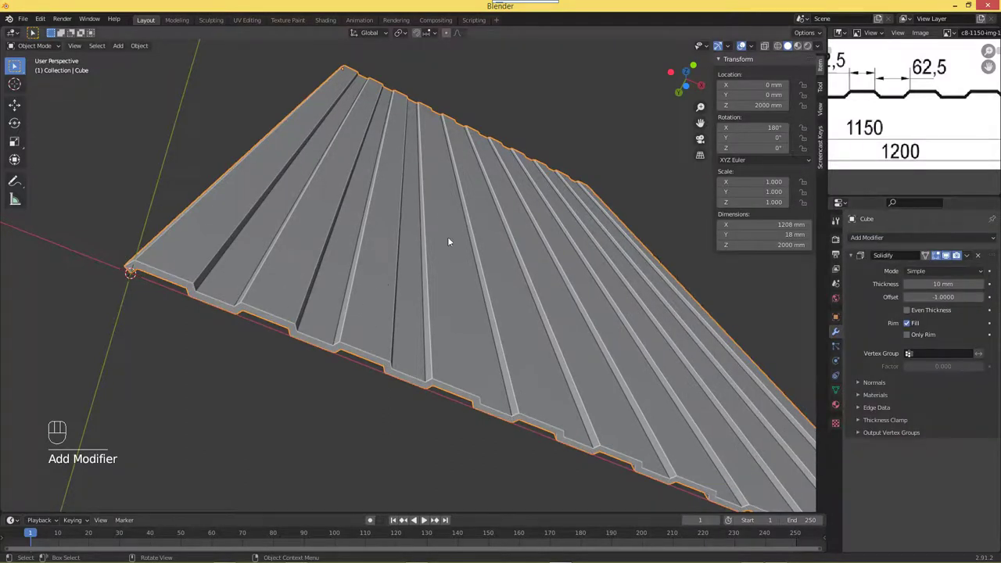
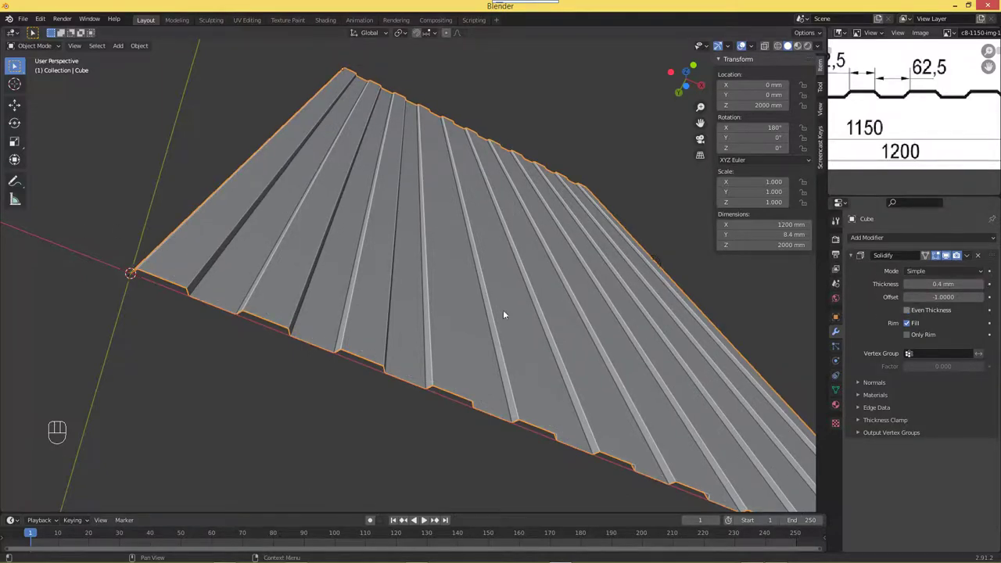
{"action": "left_click_drag", "start_coordinate": [270, 289], "coordinate": [406, 241]}
{"action": "left_click_drag", "start_coordinate": [410, 261], "coordinate": [407, 244]}
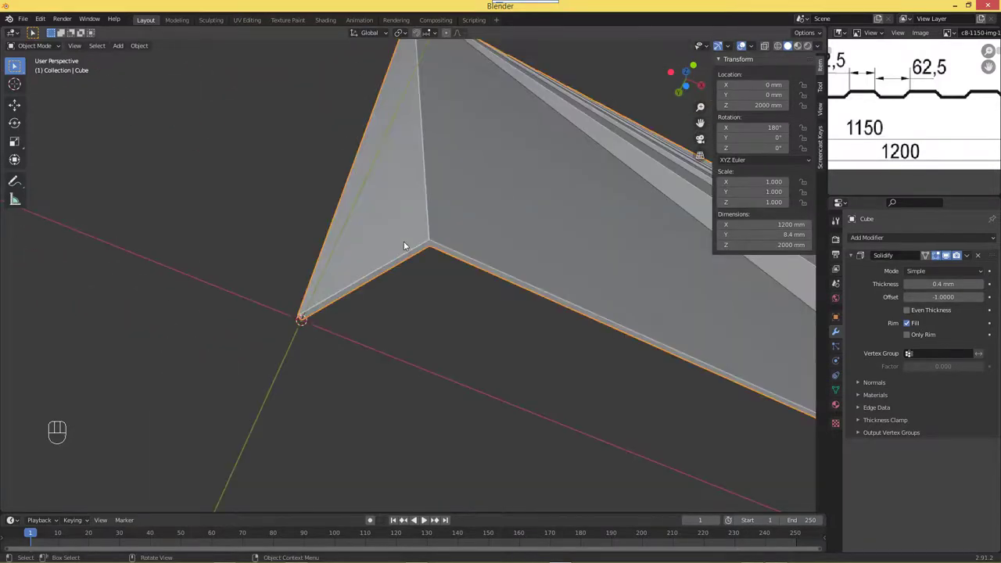
{"action": "left_click_drag", "start_coordinate": [424, 266], "coordinate": [424, 266]}
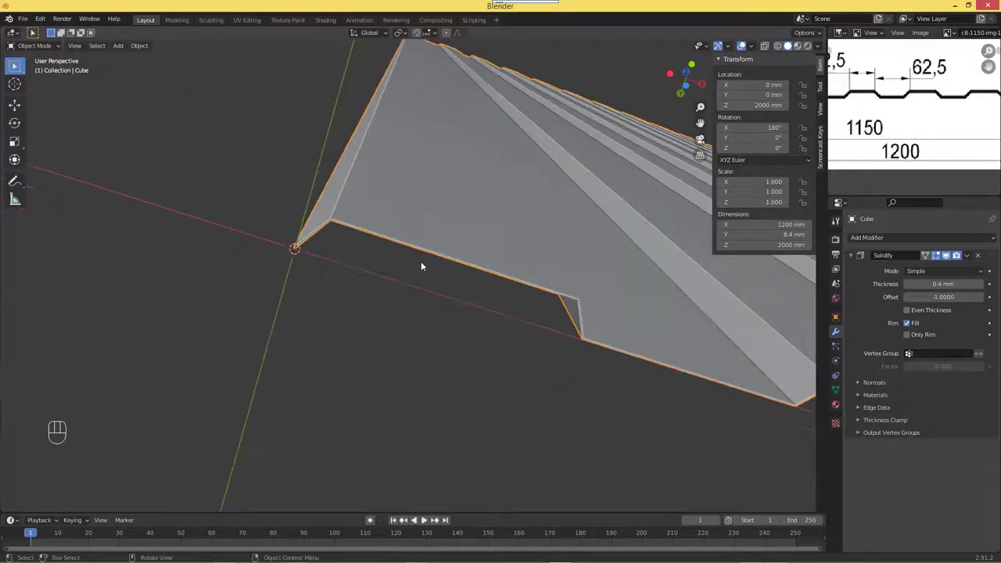
{"action": "left_click_drag", "start_coordinate": [503, 283], "coordinate": [628, 290]}
Step: Enable Even Thickness on the Solidify modifier with Offset 1.0, checking the sheet's 8.4 mm edge
{"action": "left_click", "coordinate": [909, 315]}
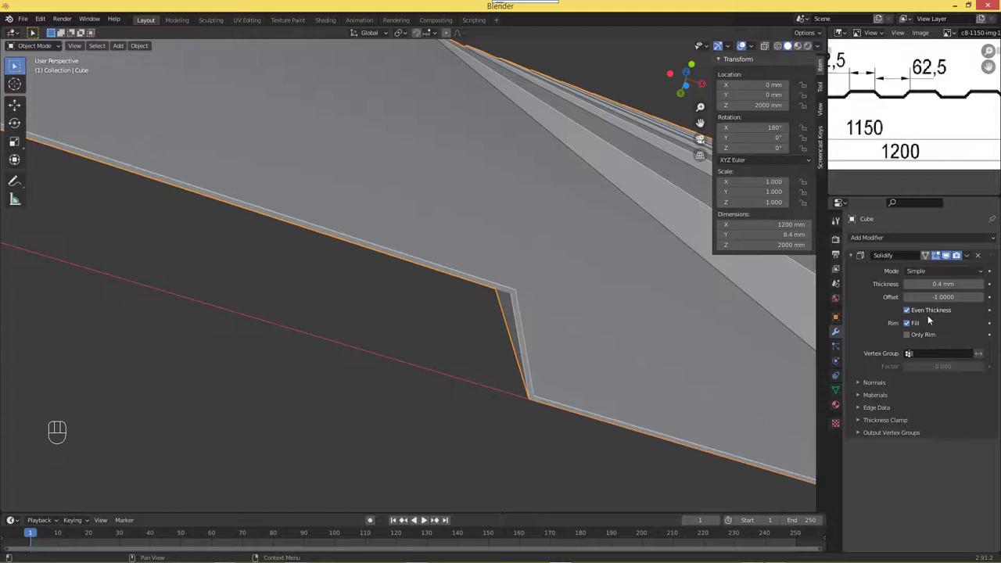
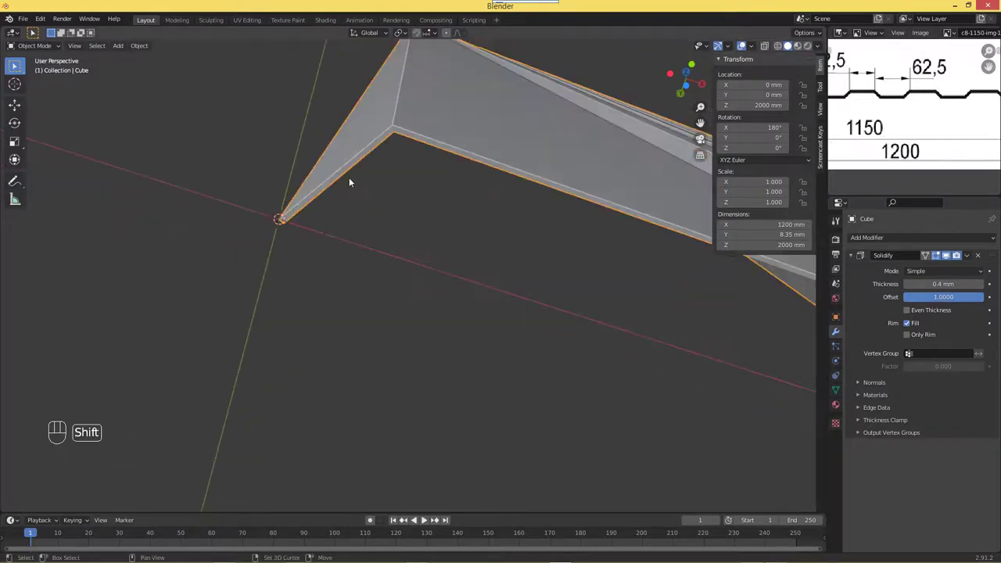
{"action": "left_click_drag", "start_coordinate": [349, 198], "coordinate": [350, 191]}
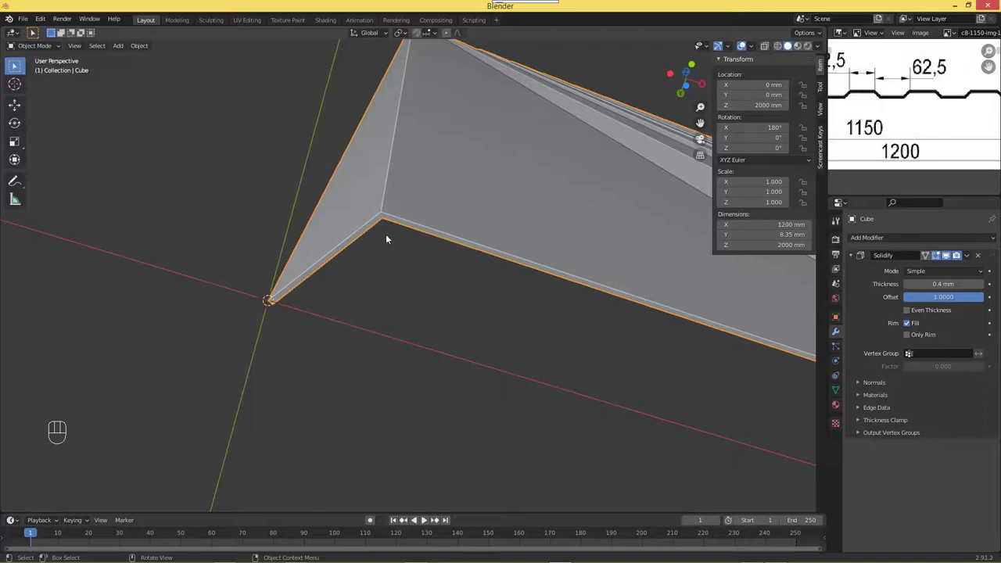
{"action": "left_click", "coordinate": [908, 312]}
{"action": "left_click", "coordinate": [908, 312]}
{"action": "left_click", "coordinate": [908, 312]}
{"action": "double_click", "coordinate": [908, 312]}
{"action": "double_click", "coordinate": [908, 312]}
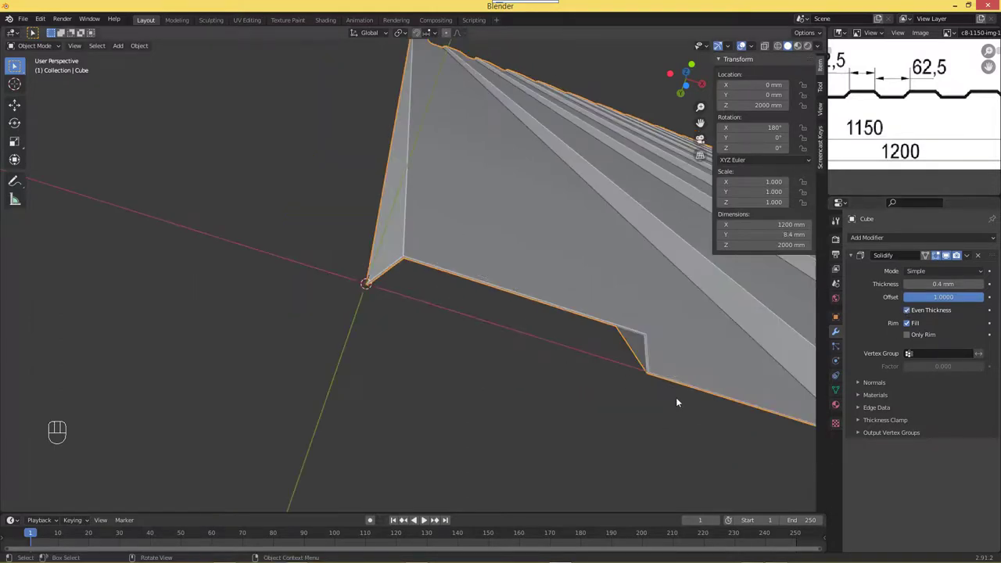
{"action": "left_click_drag", "start_coordinate": [623, 371], "coordinate": [549, 283]}
{"action": "left_click_drag", "start_coordinate": [591, 303], "coordinate": [606, 300]}
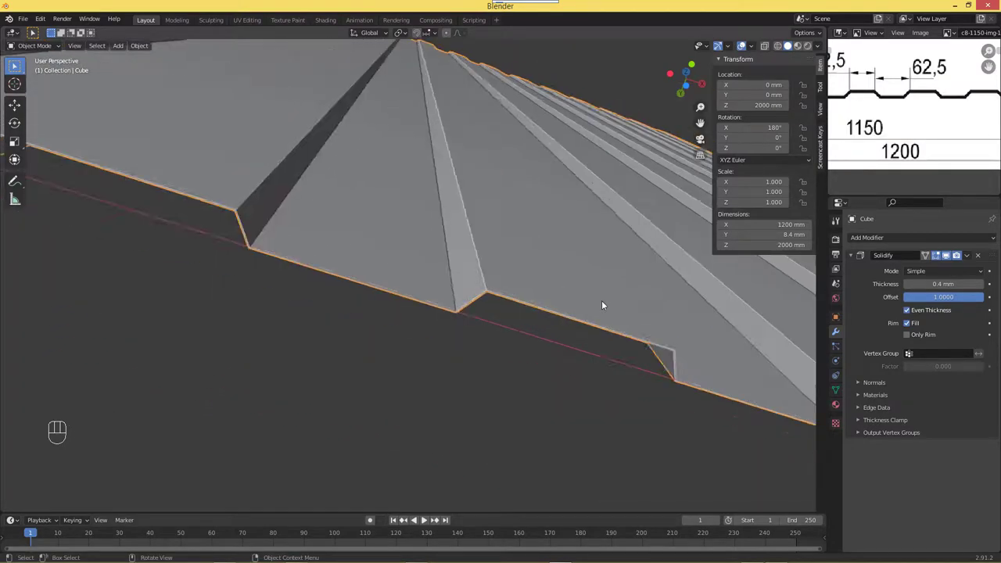
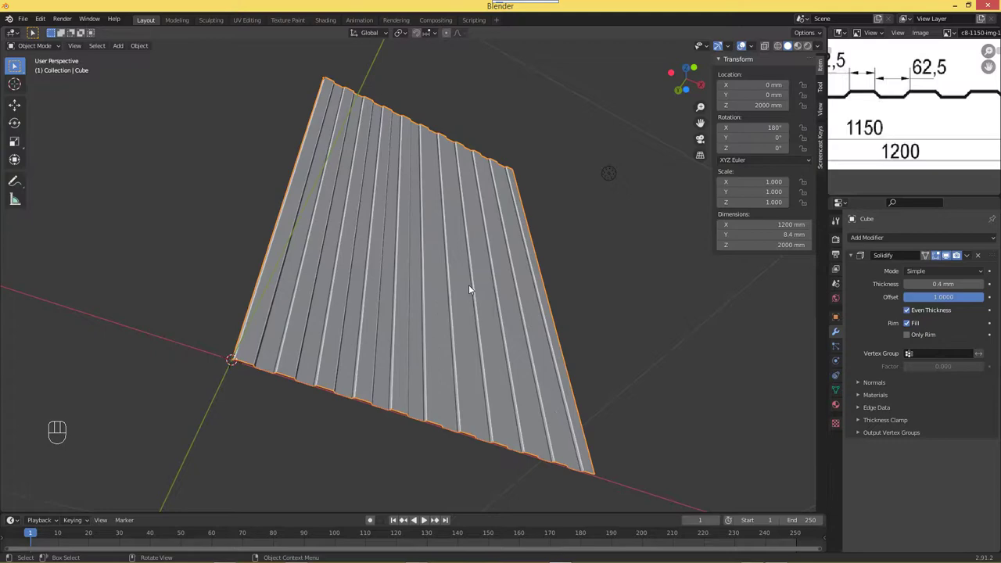
{"action": "left_click_drag", "start_coordinate": [373, 312], "coordinate": [347, 306]}
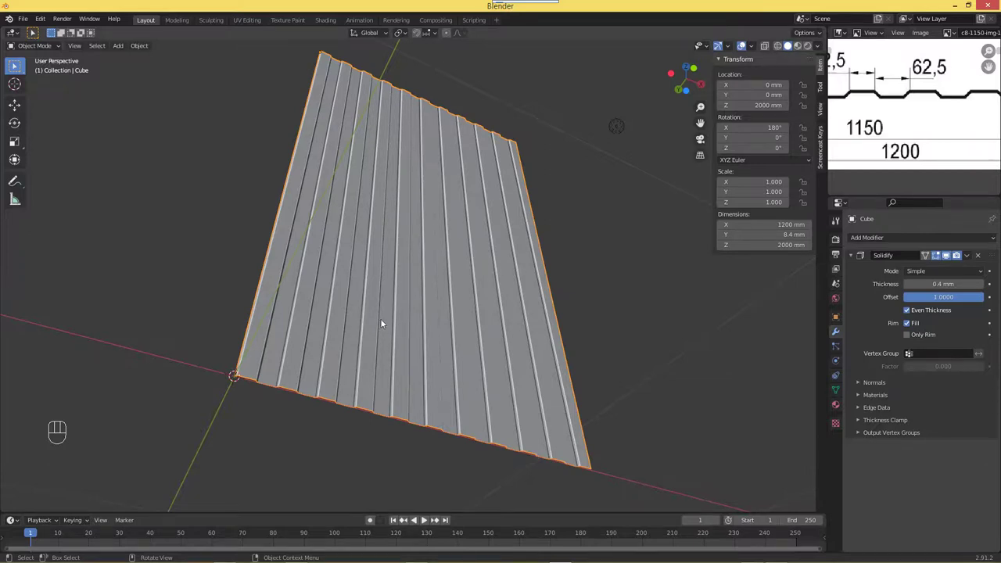
{"action": "left_click_drag", "start_coordinate": [386, 269], "coordinate": [404, 275]}
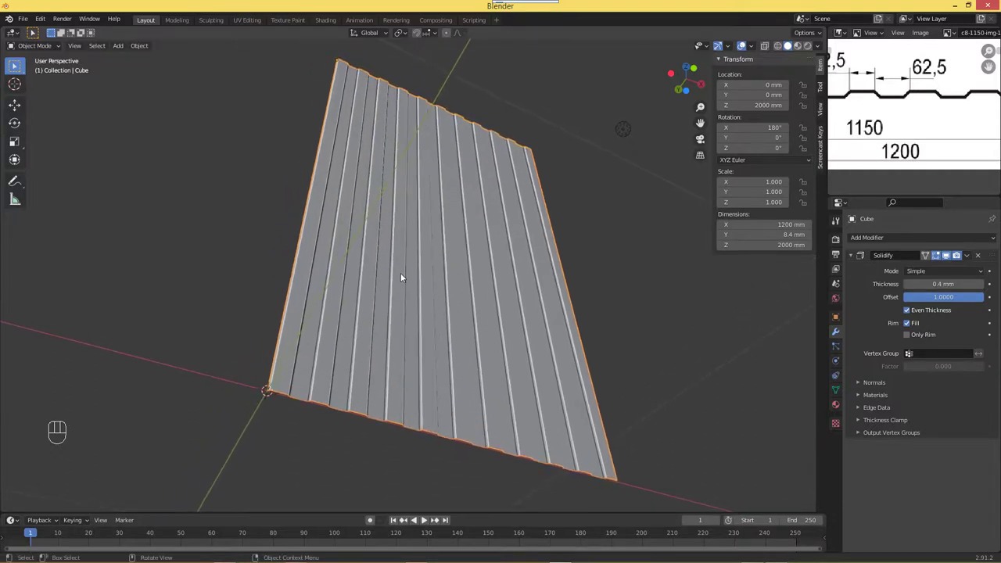